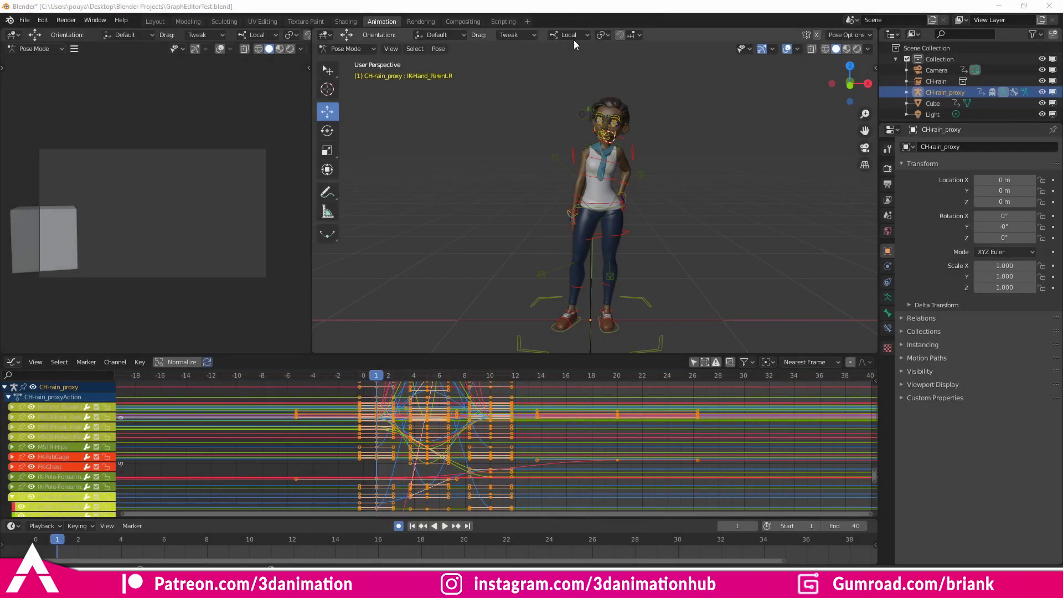
Reposition the 3D view of the character rig
{"action": "middle_click", "coordinate": [711, 218]}
{"action": "middle_click", "coordinate": [660, 237]}
{"action": "middle_click", "coordinate": [617, 240]}
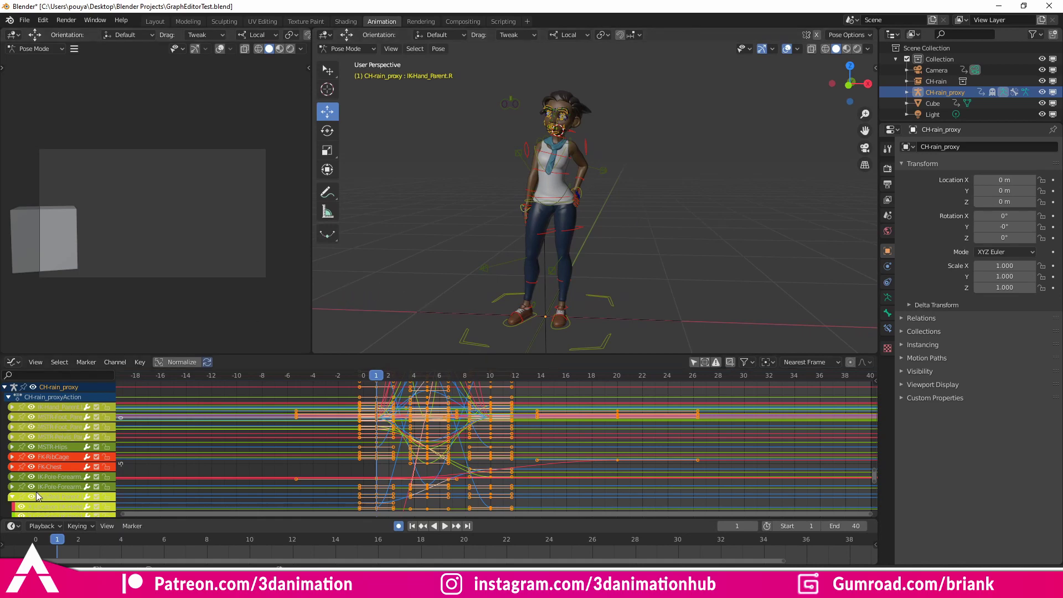
{"action": "scroll", "scroll_direction": "down", "scroll_amount": 3}
{"action": "scroll", "scroll_direction": "down", "scroll_amount": 3}
{"action": "scroll", "scroll_direction": "down", "scroll_amount": 3}
{"action": "scroll", "scroll_direction": "down", "scroll_amount": 3}
{"action": "scroll", "scroll_direction": "down", "scroll_amount": 3}
{"action": "scroll", "scroll_direction": "down", "scroll_amount": 3}
{"action": "scroll", "scroll_direction": "up", "scroll_amount": 3}
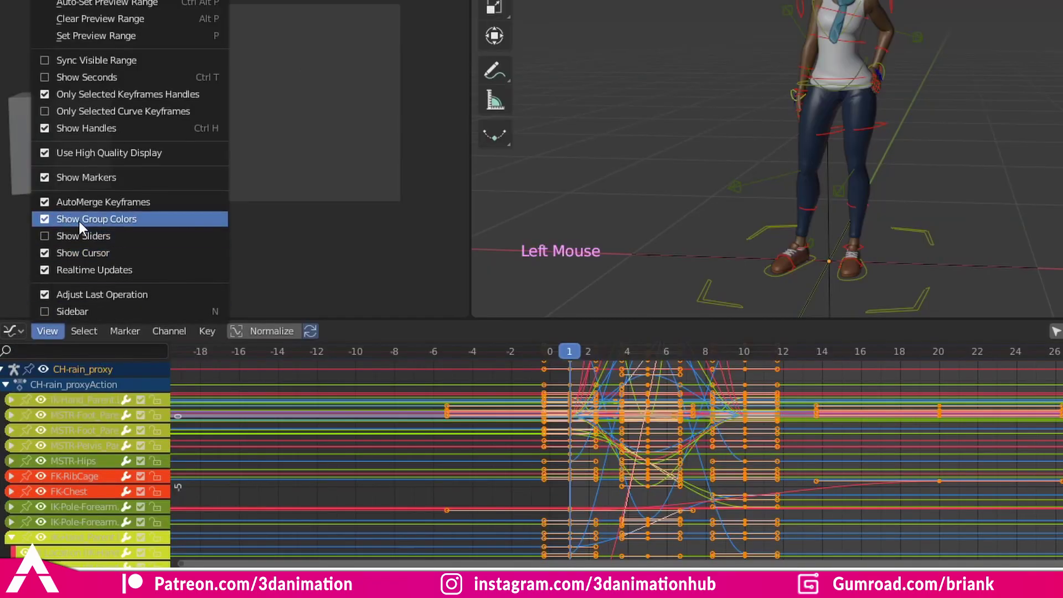
Bring the torso into view and select the character's left hand IK control IKHand_Parent.L
{"action": "scroll", "scroll_direction": "down", "scroll_amount": 3}
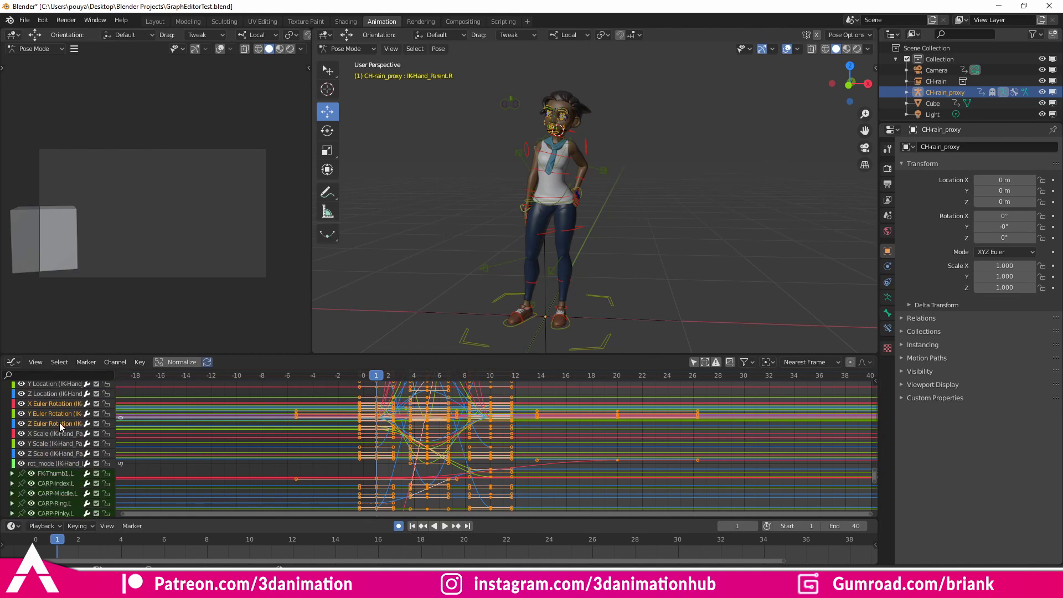
{"action": "scroll", "scroll_direction": "up", "scroll_amount": 3}
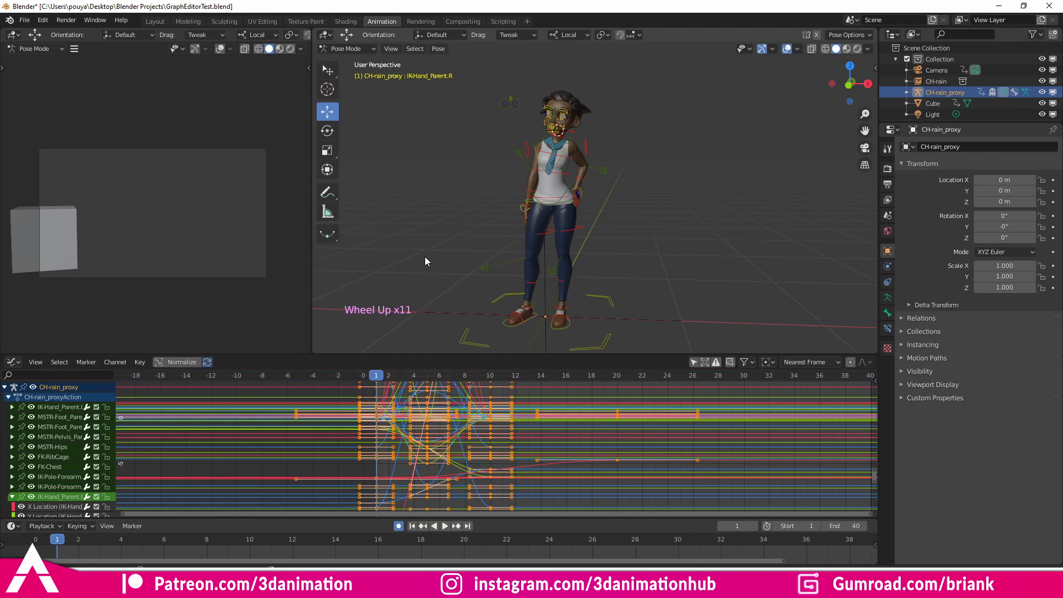
{"action": "scroll", "scroll_direction": "up", "scroll_amount": 3}
{"action": "middle_click", "coordinate": [542, 178]}
{"action": "left_click", "coordinate": [604, 199]}
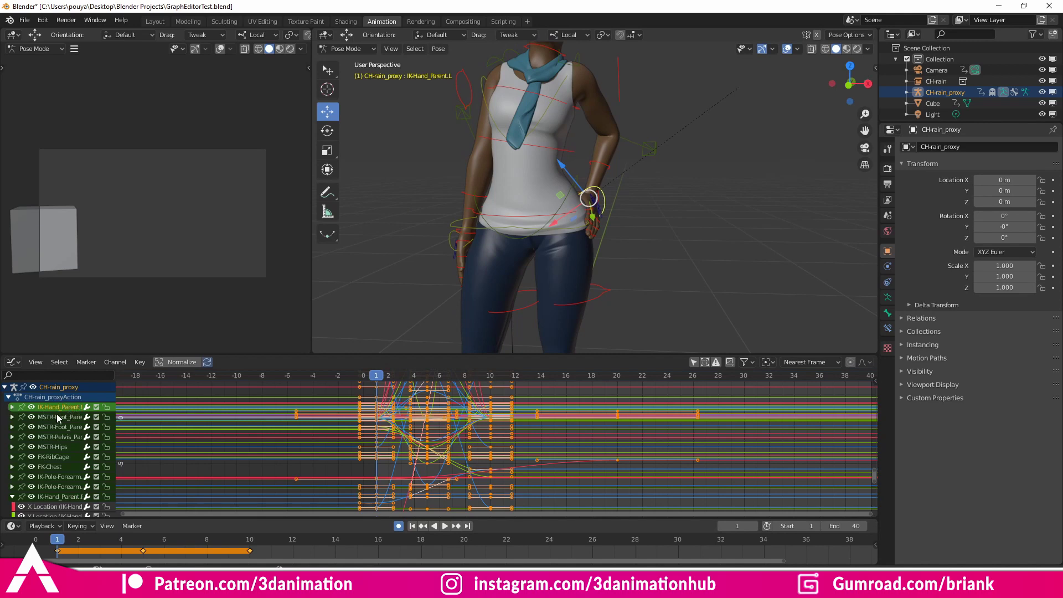
Turn off Show Group Colors and scroll through the finger, spine and head bone channels
{"action": "left_click", "coordinate": [14, 499]}
{"action": "scroll", "scroll_direction": "down", "scroll_amount": 3}
{"action": "scroll", "scroll_direction": "up", "scroll_amount": 3}
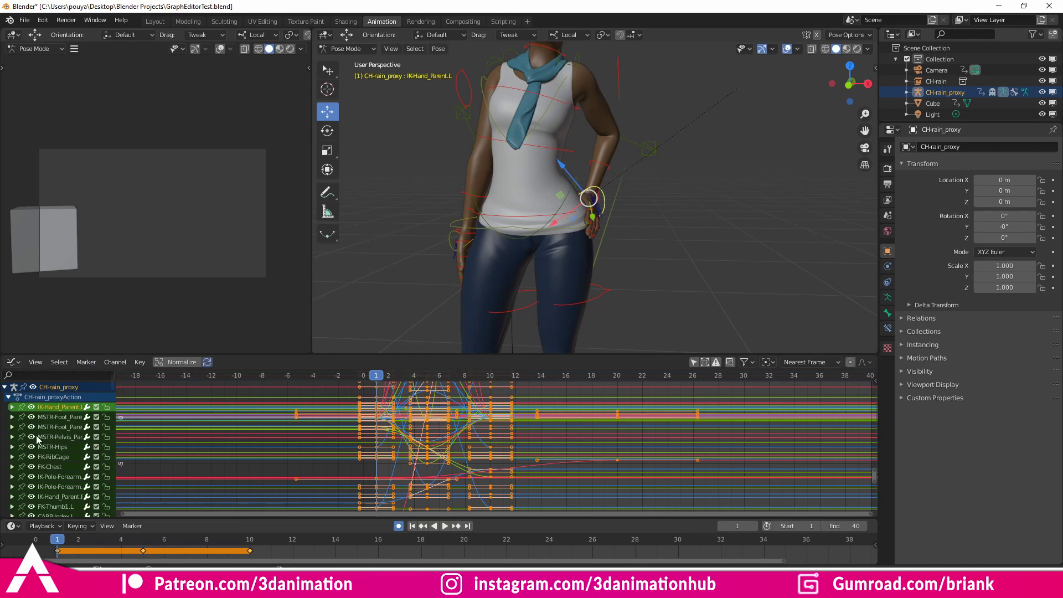
{"action": "scroll", "scroll_direction": "down", "scroll_amount": 3}
{"action": "left_click", "coordinate": [60, 459]}
{"action": "scroll", "scroll_direction": "up", "scroll_amount": 3}
{"action": "scroll", "scroll_direction": "down", "scroll_amount": 3}
{"action": "scroll", "scroll_direction": "down", "scroll_amount": 3}
{"action": "scroll", "scroll_direction": "down", "scroll_amount": 3}
Enable Only Show Selected, test it on spine and upper arm controls, reselect IKHand_Parent.L and expand its channels
{"action": "left_click", "coordinate": [802, 138]}
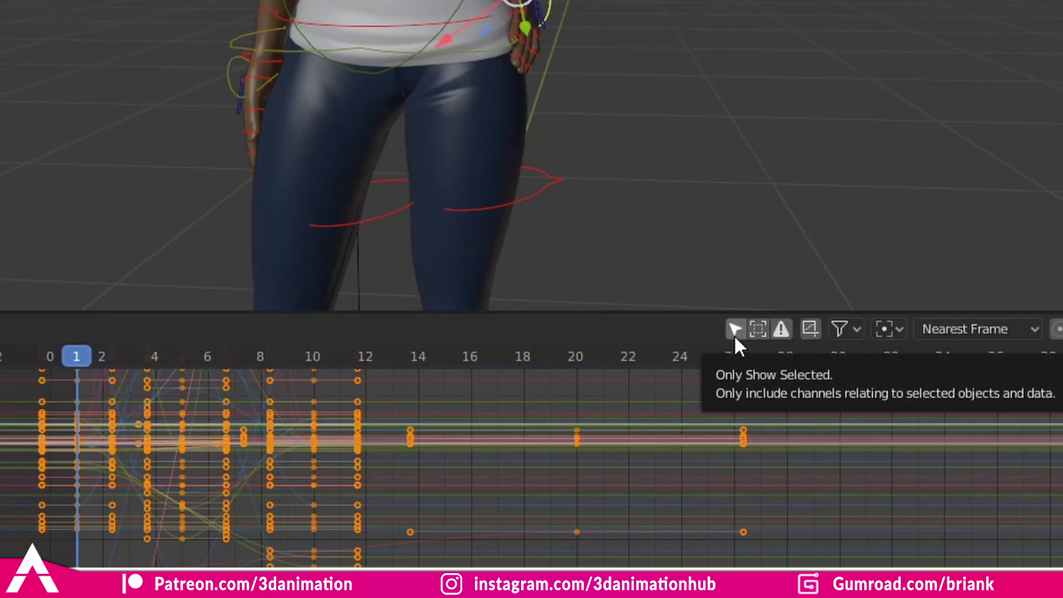
{"action": "left_click", "coordinate": [697, 367]}
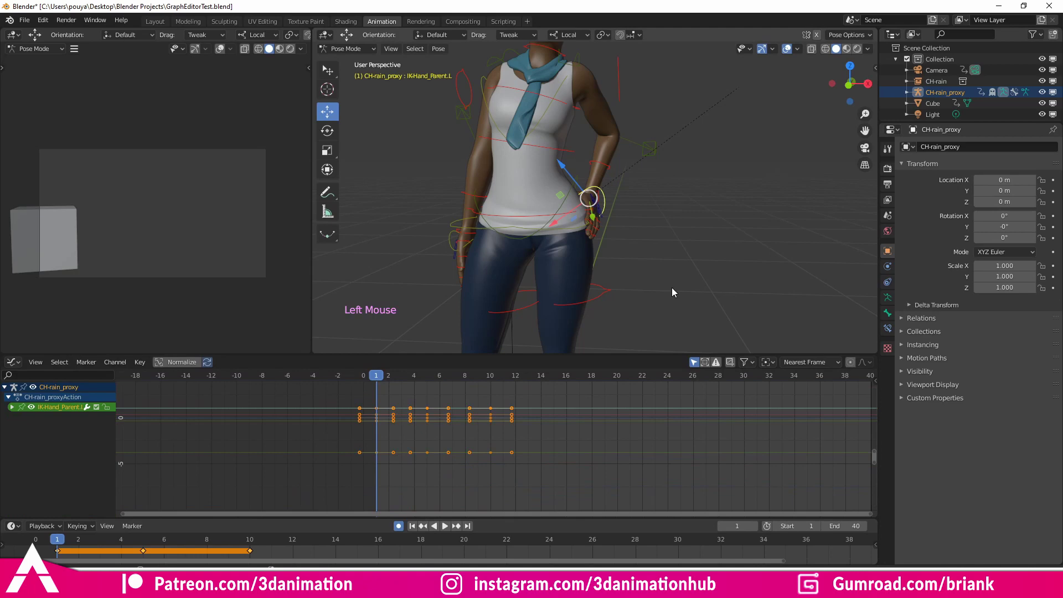
{"action": "left_click", "coordinate": [608, 295]}
{"action": "left_click", "coordinate": [506, 229]}
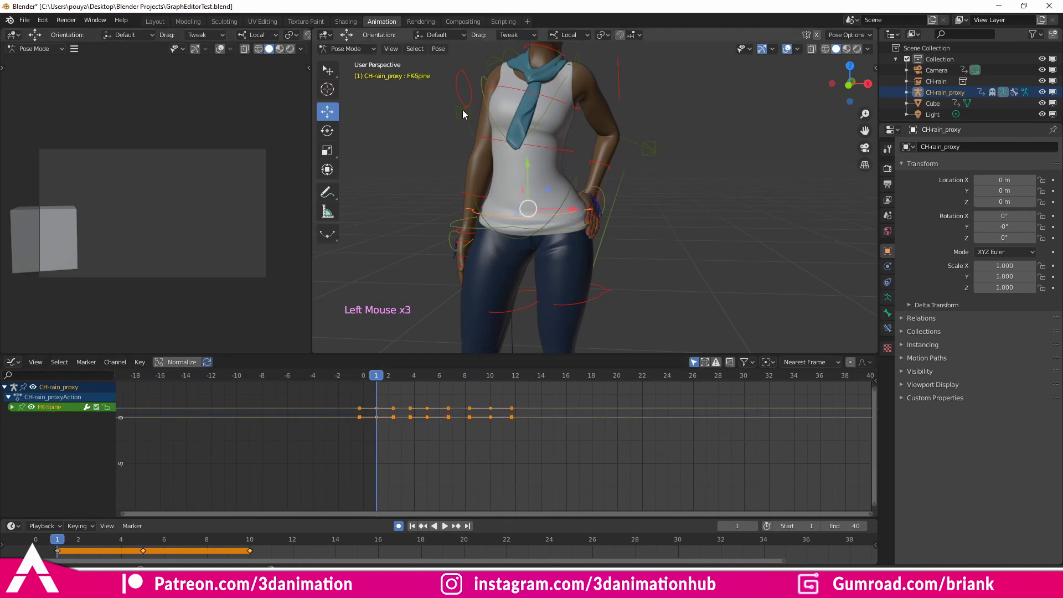
{"action": "left_click", "coordinate": [472, 106]}
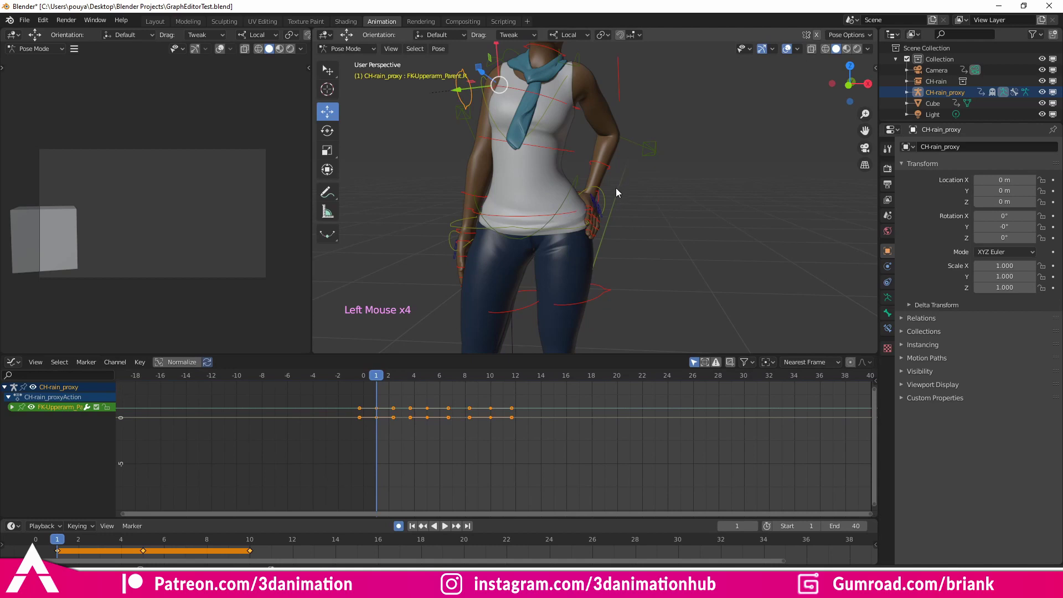
{"action": "left_click", "coordinate": [418, 263]}
{"action": "left_click", "coordinate": [16, 412]}
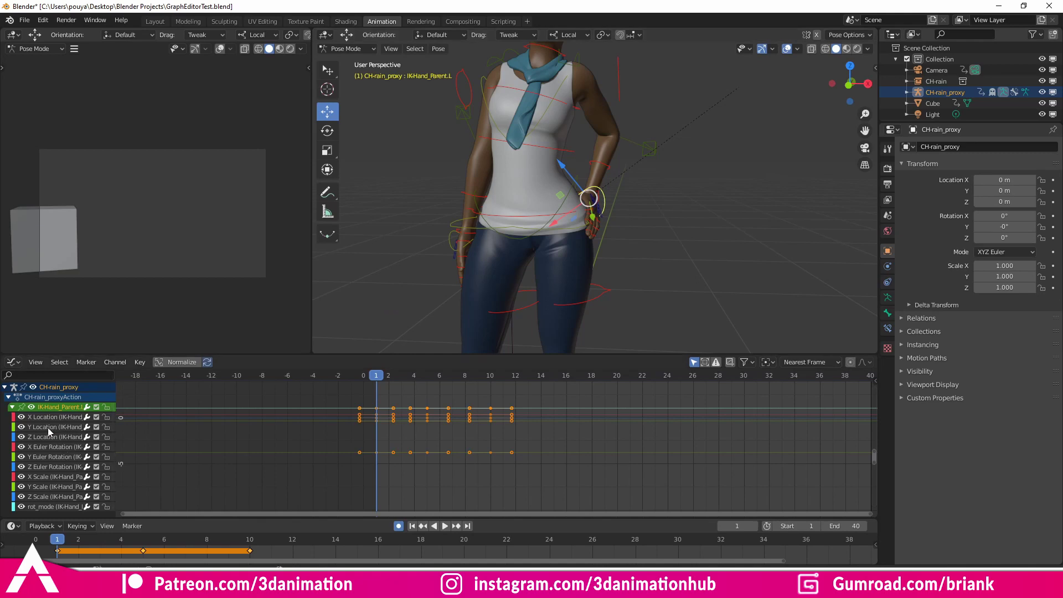
Frame the hand control's curves and select keyframes on its Y Location curve
{"action": "double_click", "coordinate": [50, 431]}
{"action": "key", "text": "KP_Decimal"}
{"action": "scroll", "scroll_direction": "down", "scroll_amount": 3}
{"action": "middle_click", "coordinate": [488, 429]}
{"action": "left_click", "coordinate": [43, 431]}
{"action": "left_click", "coordinate": [344, 445]}
{"action": "left_click", "coordinate": [375, 432]}
{"action": "left_click", "coordinate": [374, 425]}
Try moving keyframes with G, then enable Only Selected Curve Keyframes
{"action": "key", "text": "g"}
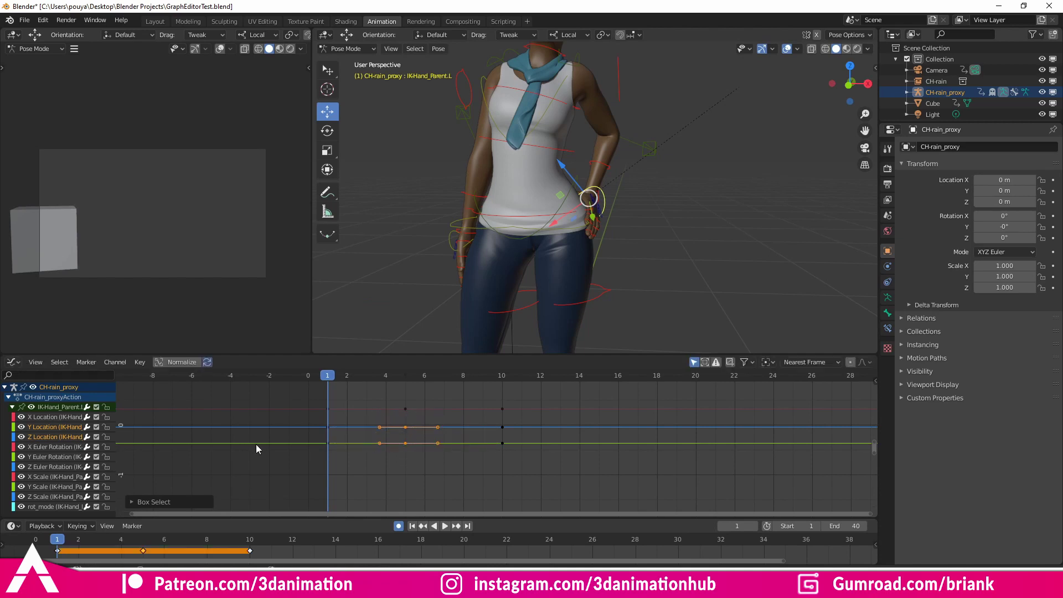
{"action": "left_click", "coordinate": [63, 432]}
{"action": "double_click", "coordinate": [63, 432]}
{"action": "left_click", "coordinate": [505, 473]}
{"action": "left_click", "coordinate": [390, 409]}
{"action": "key", "text": "g"}
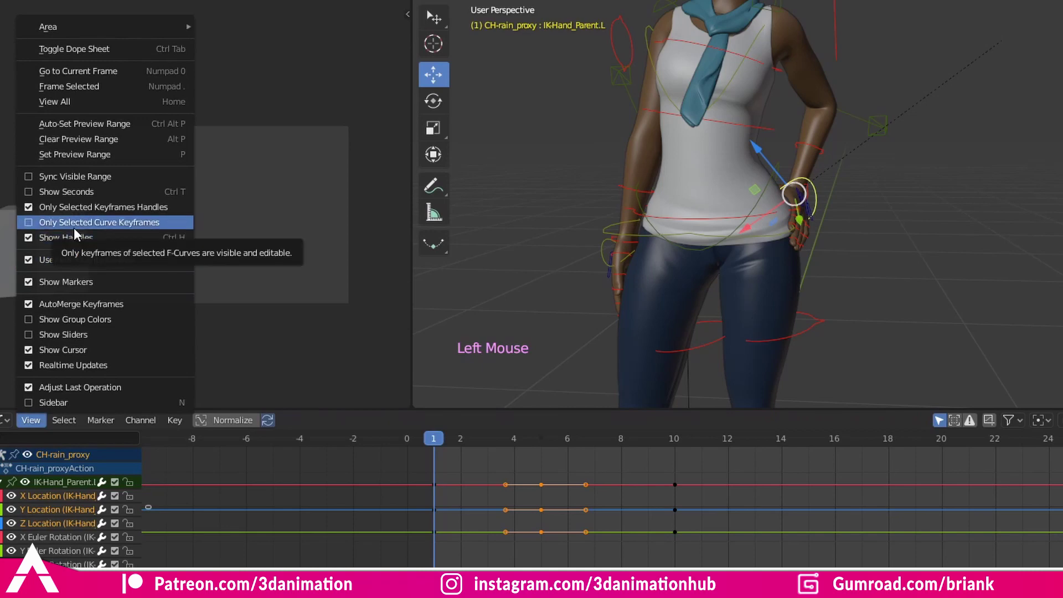
{"action": "left_click", "coordinate": [407, 466]}
Select a middle keyframe on the Y Location curve and raise it slightly with G constrained to Y
{"action": "double_click", "coordinate": [45, 436]}
{"action": "double_click", "coordinate": [57, 428]}
{"action": "left_click", "coordinate": [368, 418]}
{"action": "left_click", "coordinate": [374, 423]}
{"action": "key", "text": "g"}
{"action": "left_click", "coordinate": [434, 439]}
{"action": "left_click", "coordinate": [373, 412]}
{"action": "key", "text": "g"}
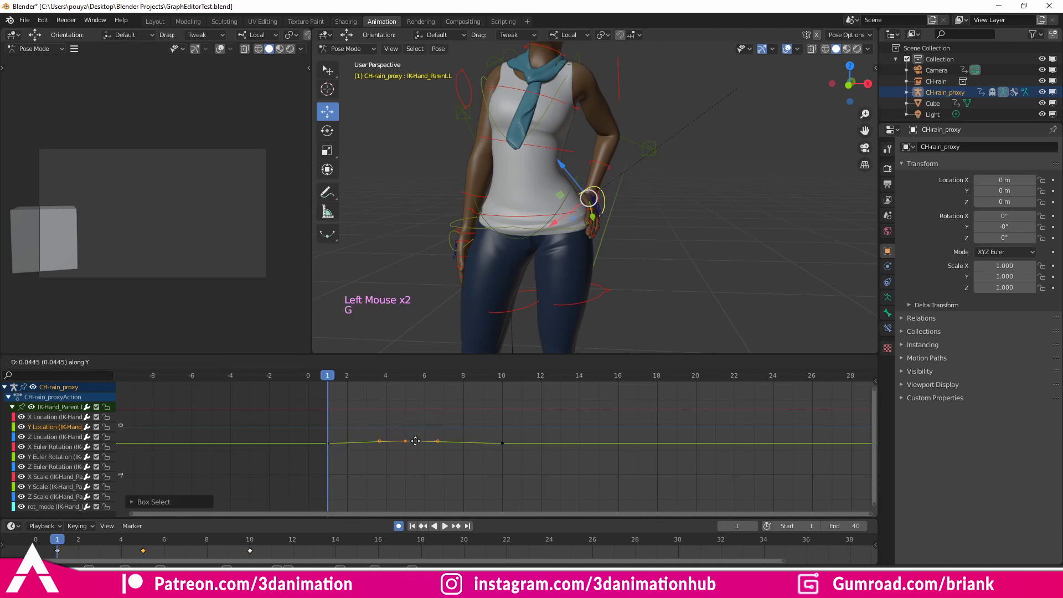
{"action": "key", "text": "`"}
Deselect all controls, reselect the left hand, then select all bones with A to show every curve
{"action": "middle_click", "coordinate": [647, 244]}
{"action": "left_click", "coordinate": [646, 244]}
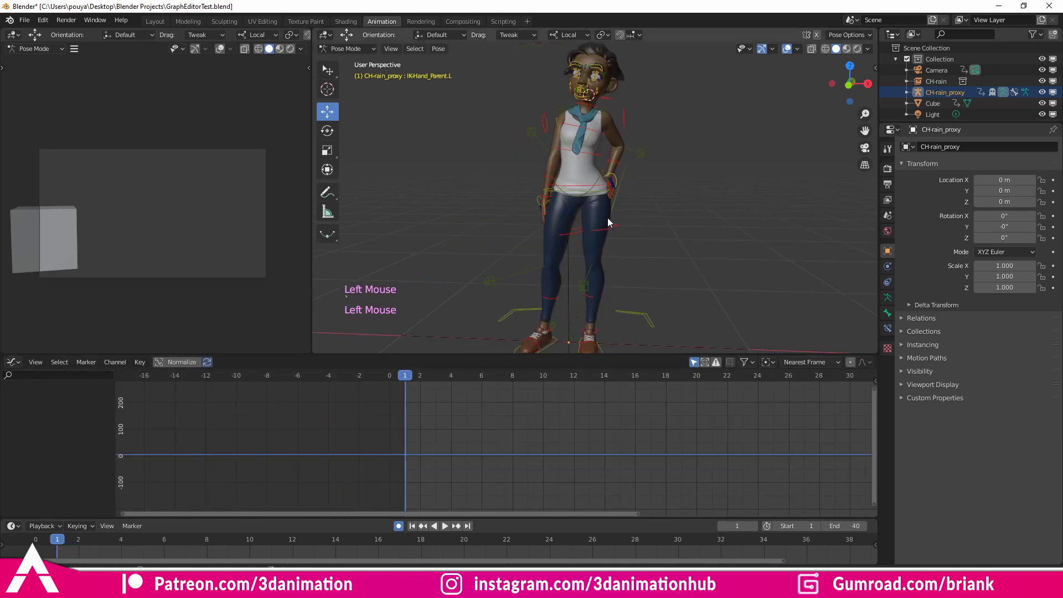
{"action": "left_click", "coordinate": [687, 201]}
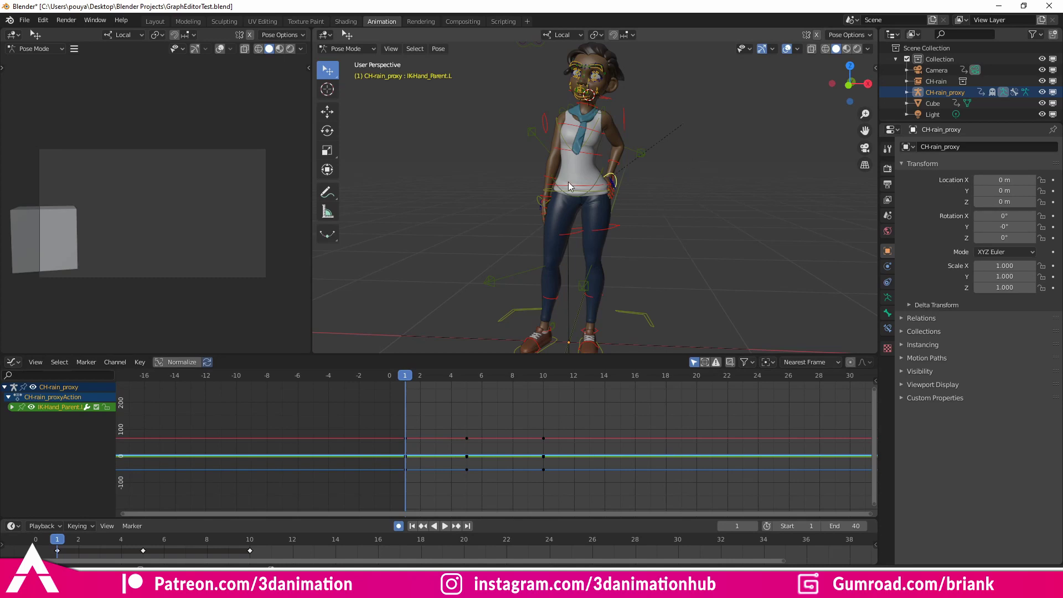
{"action": "key", "text": "a"}
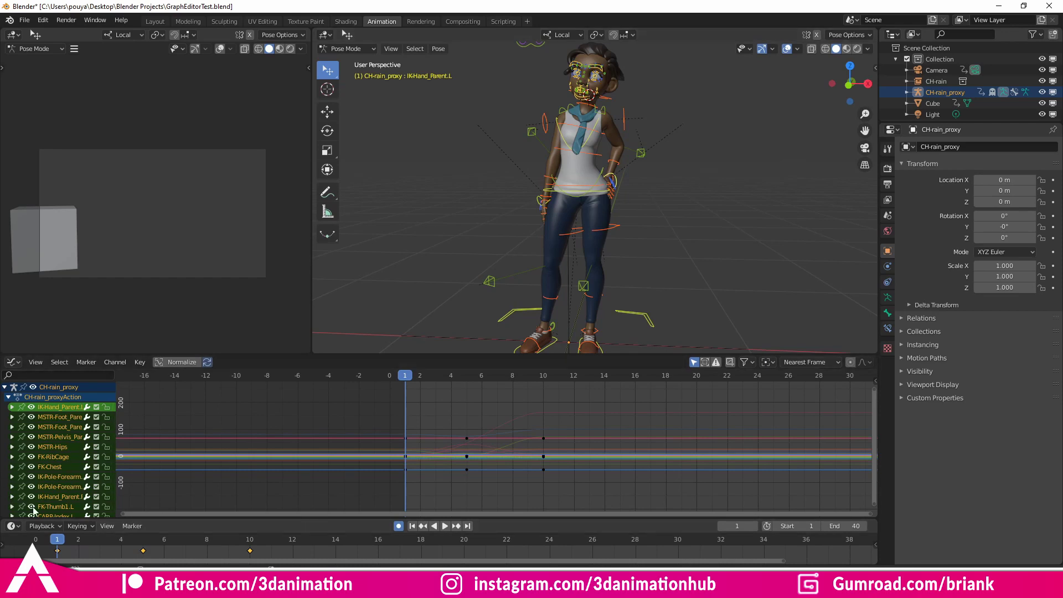
{"action": "key", "text": "a"}
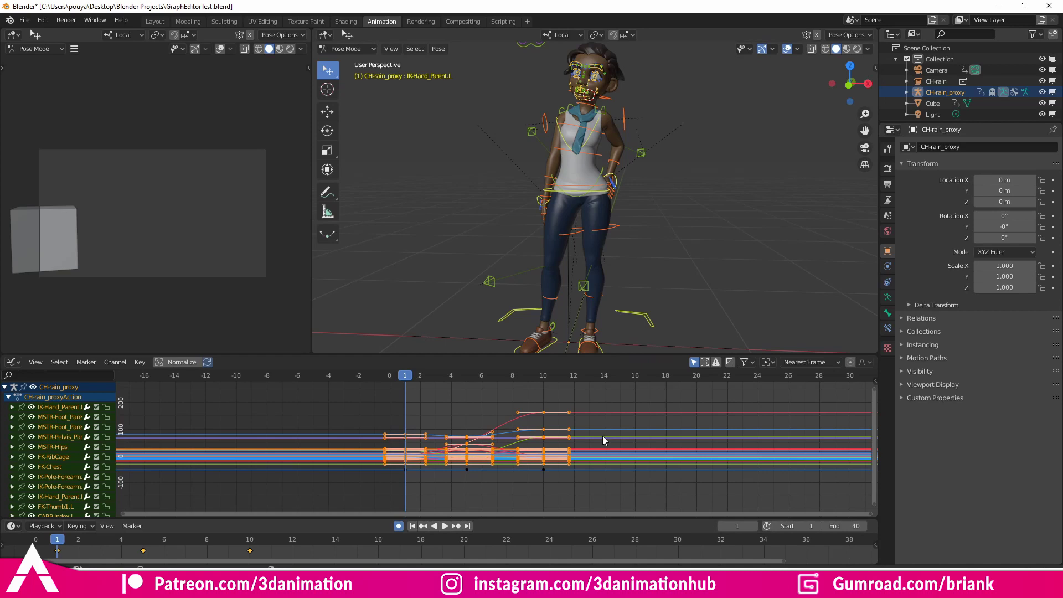
{"action": "middle_click", "coordinate": [622, 429]}
{"action": "middle_click", "coordinate": [573, 433]}
Toggle deselect and select-all again, then orbit the view around the character toward the spine
{"action": "key", "text": "a"}
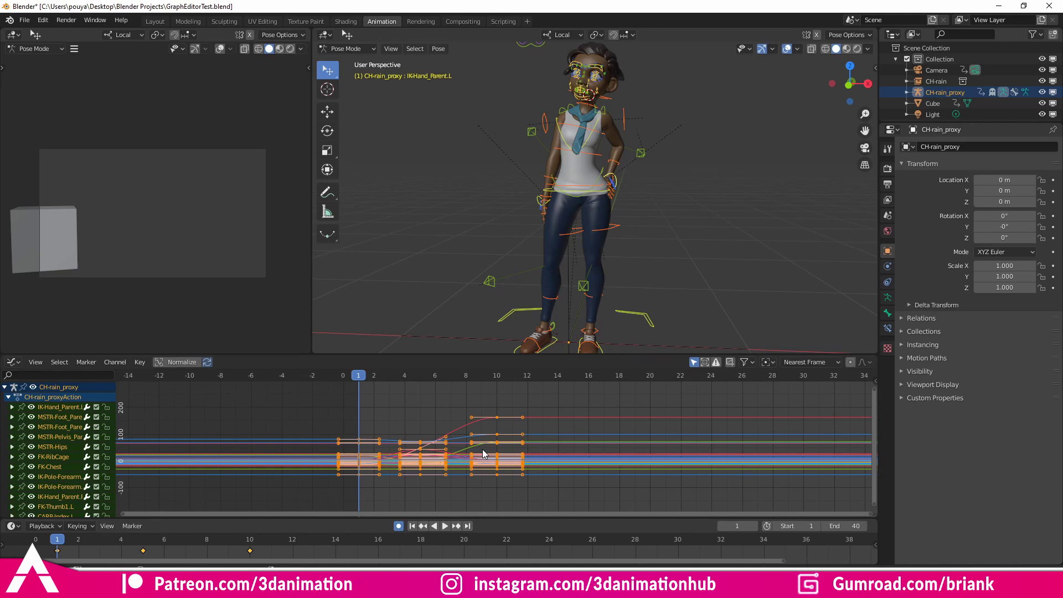
{"action": "key", "text": "a"}
{"action": "left_click", "coordinate": [715, 218]}
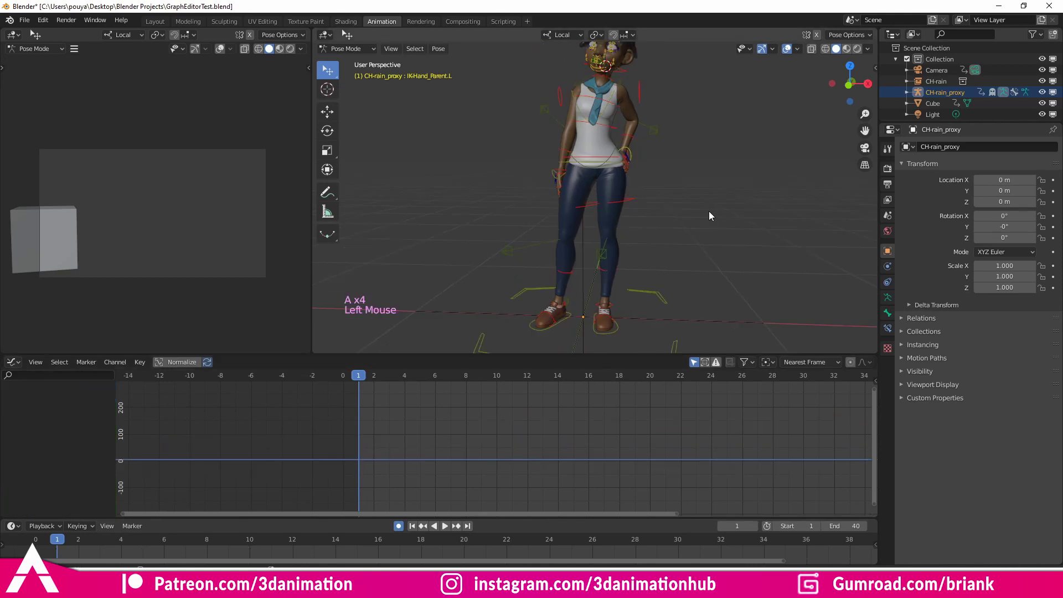
{"action": "key", "text": "a"}
{"action": "key", "text": "a"}
{"action": "key", "text": "a"}
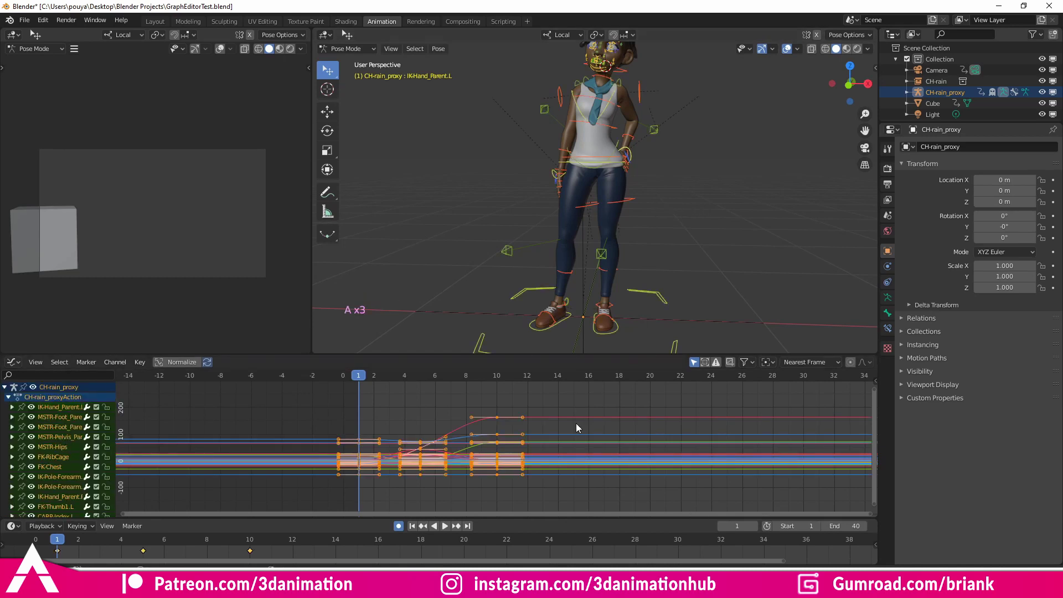
{"action": "middle_click", "coordinate": [673, 239]}
{"action": "middle_click", "coordinate": [671, 232]}
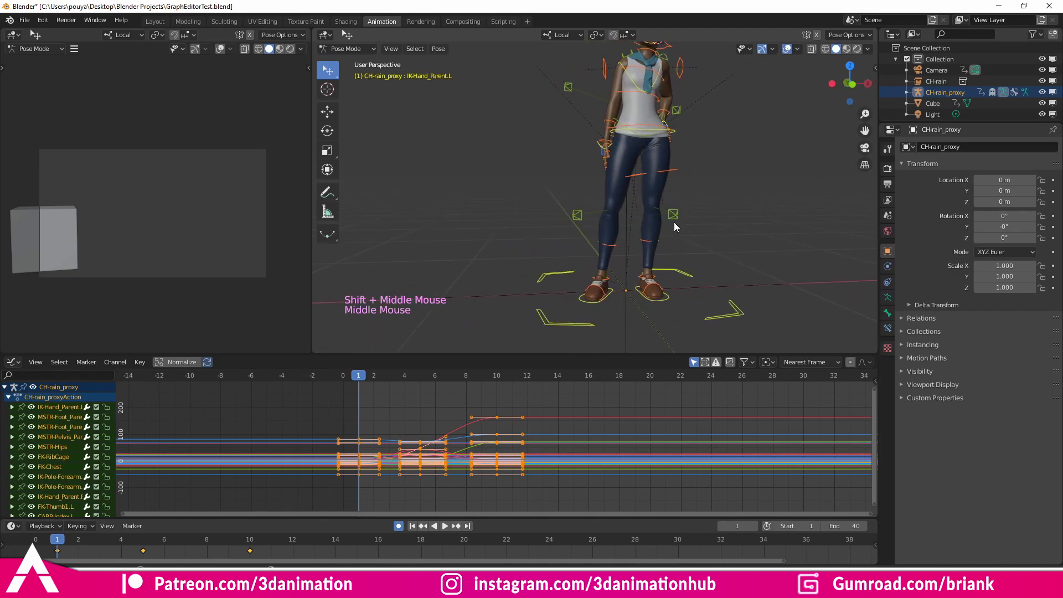
{"action": "middle_click", "coordinate": [673, 217]}
{"action": "middle_click", "coordinate": [665, 227]}
Reframe the 3D view on the pelvis and select the MSTR-Pelvis_Parent control
{"action": "double_click", "coordinate": [455, 247]}
{"action": "middle_click", "coordinate": [455, 247]}
{"action": "scroll", "scroll_direction": "up", "scroll_amount": 3}
{"action": "middle_click", "coordinate": [517, 273]}
{"action": "scroll", "scroll_direction": "up", "scroll_amount": 3}
{"action": "middle_click", "coordinate": [463, 253]}
{"action": "middle_click", "coordinate": [459, 256]}
{"action": "left_click", "coordinate": [422, 267]}
{"action": "middle_click", "coordinate": [502, 288]}
Expand the pelvis control's channels and fit its Y Location dip curve into the graph view
{"action": "left_click", "coordinate": [11, 413]}
{"action": "left_click", "coordinate": [51, 421]}
{"action": "key", "text": "w"}
{"action": "double_click", "coordinate": [53, 430]}
{"action": "key", "text": "KP_Decimal"}
{"action": "scroll", "scroll_direction": "down", "scroll_amount": 3}
{"action": "middle_click", "coordinate": [404, 444]}
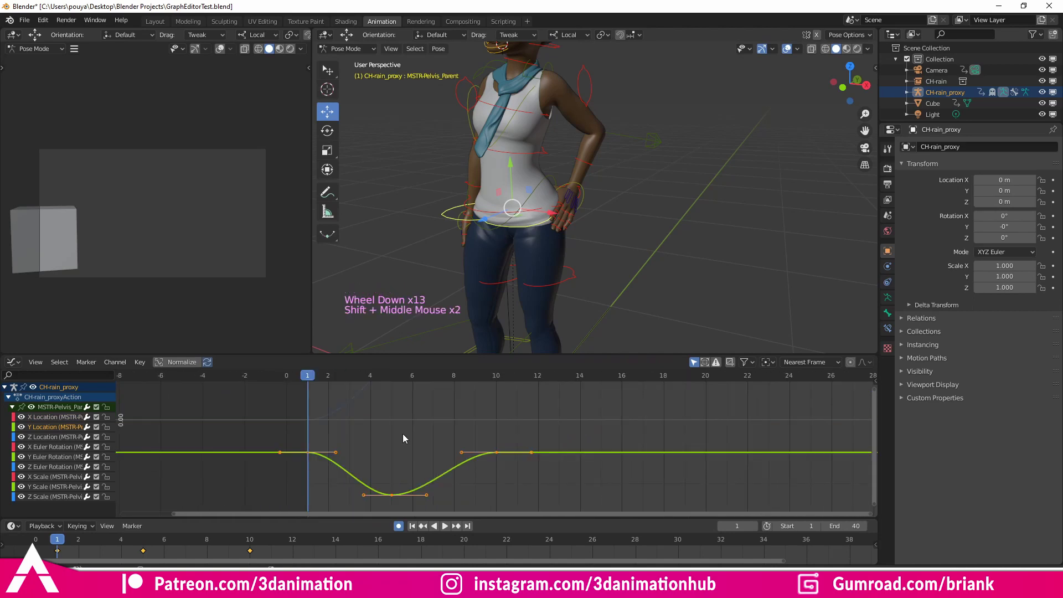
{"action": "key", "text": "KP_Decimal"}
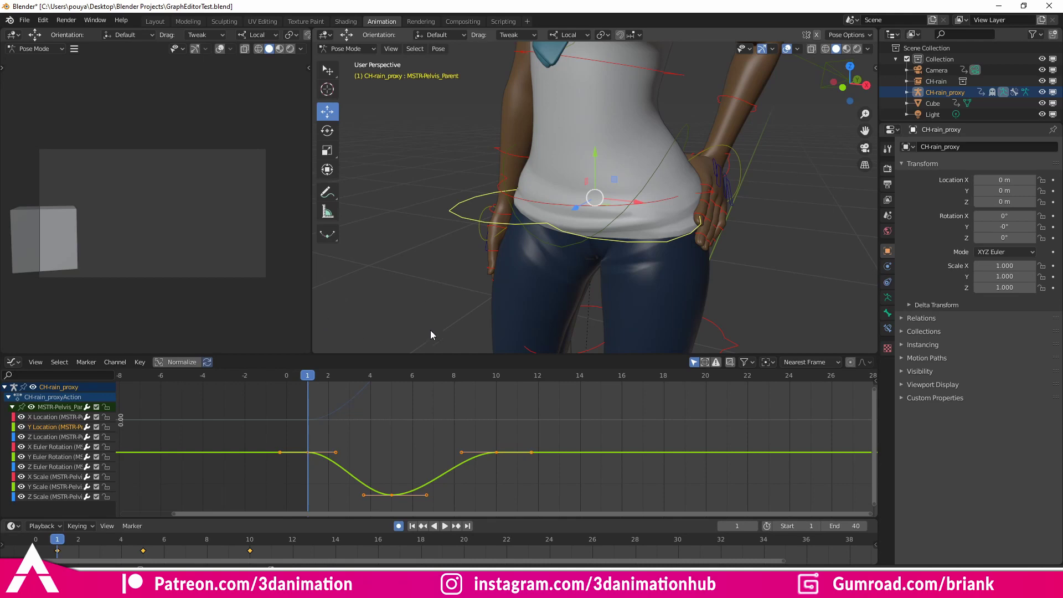
{"action": "key", "text": "KP_Decimal"}
Adjust the graph view and set the playhead to frame 3 ready to insert a keyframe
{"action": "scroll", "scroll_direction": "down", "scroll_amount": 3}
{"action": "scroll", "scroll_direction": "down", "scroll_amount": 3}
{"action": "scroll", "scroll_direction": "up", "scroll_amount": 3}
{"action": "middle_click", "coordinate": [329, 424]}
{"action": "left_click", "coordinate": [282, 376]}
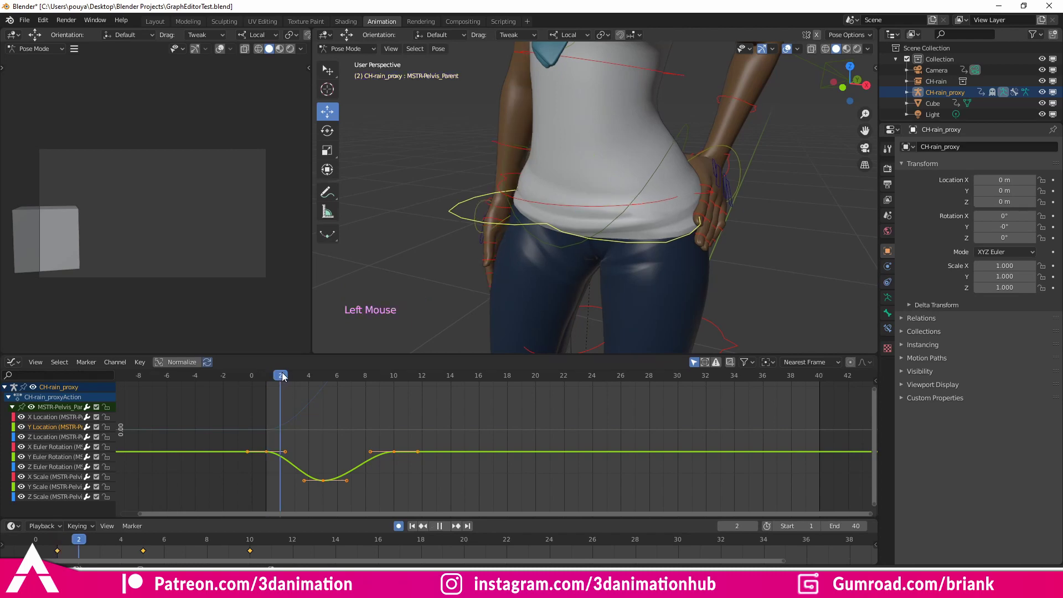
{"action": "middle_click", "coordinate": [461, 446]}
Insert a keyframe on only the selected channels and frame the pelvis Y Location curve
{"action": "left_click", "coordinate": [473, 350]}
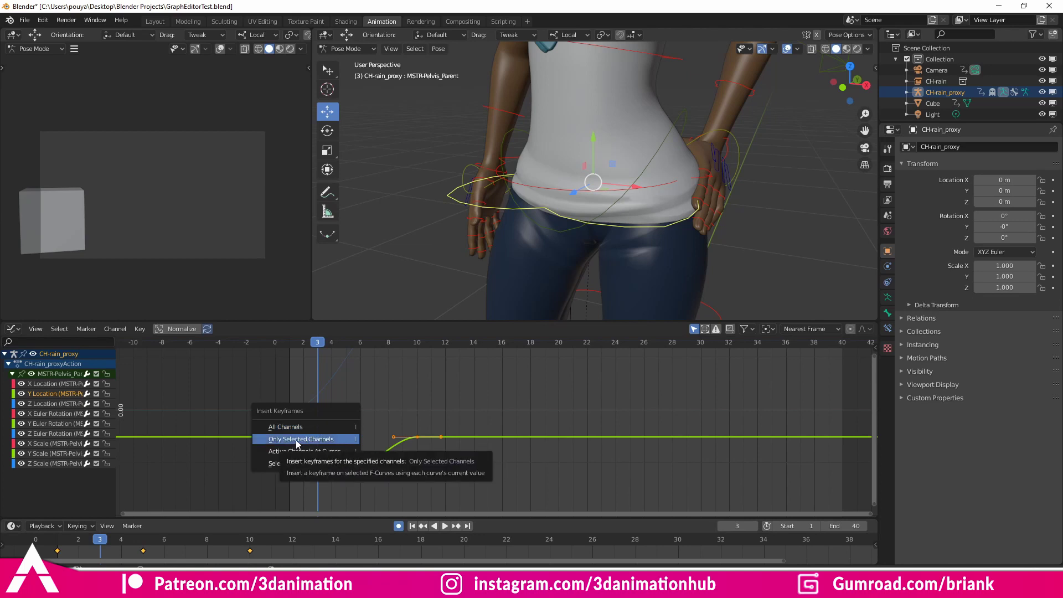
{"action": "left_click", "coordinate": [351, 421]}
{"action": "left_click", "coordinate": [65, 390]}
{"action": "key", "text": "KP_Decimal"}
{"action": "double_click", "coordinate": [439, 432]}
{"action": "scroll", "scroll_direction": "down", "scroll_amount": 3}
{"action": "double_click", "coordinate": [46, 405]}
{"action": "key", "text": "KP_Decimal"}
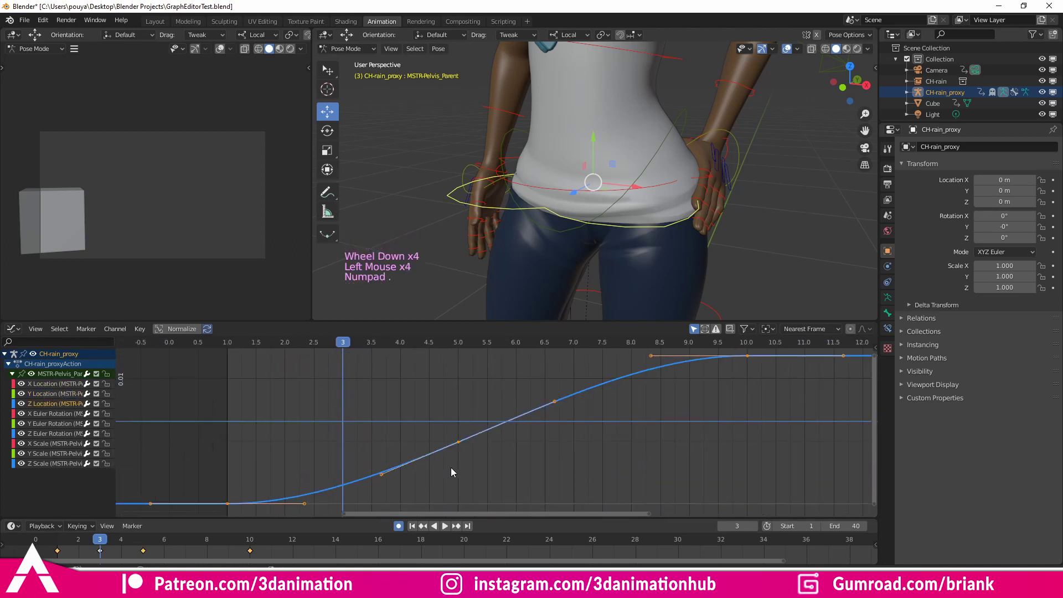
Select a keyframe handle and slide it along the time axis only with G then X, steepening the drop
{"action": "left_click", "coordinate": [465, 473]}
{"action": "double_click", "coordinate": [70, 399]}
{"action": "key", "text": "KP_Decimal"}
{"action": "left_click", "coordinate": [403, 409]}
{"action": "scroll", "scroll_direction": "down", "scroll_amount": 3}
{"action": "middle_click", "coordinate": [515, 407]}
{"action": "left_click", "coordinate": [474, 386]}
{"action": "middle_click", "coordinate": [460, 412]}
{"action": "key", "text": "g"}
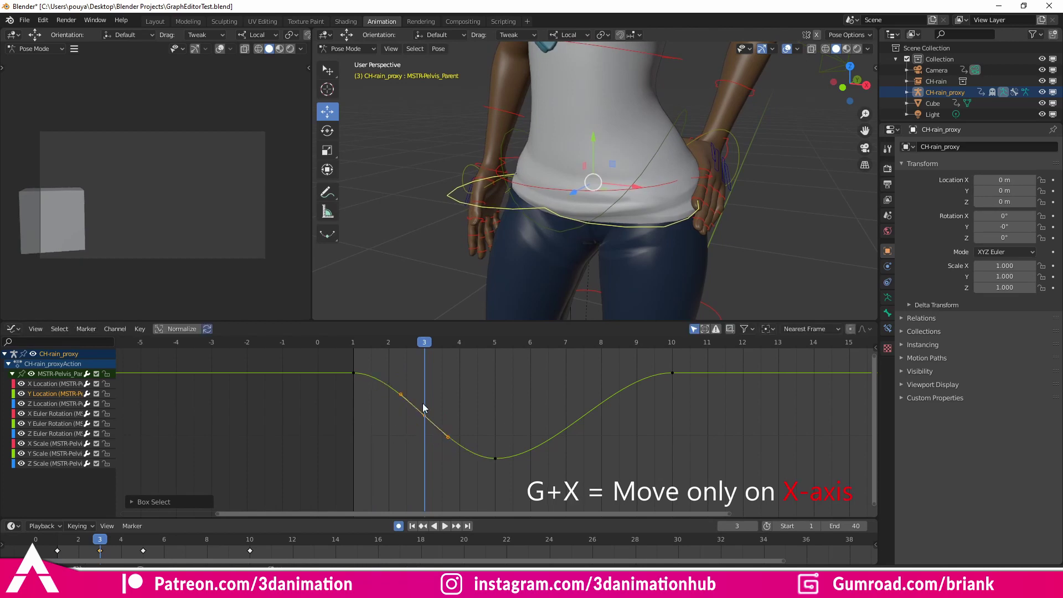
{"action": "key", "text": "g"}
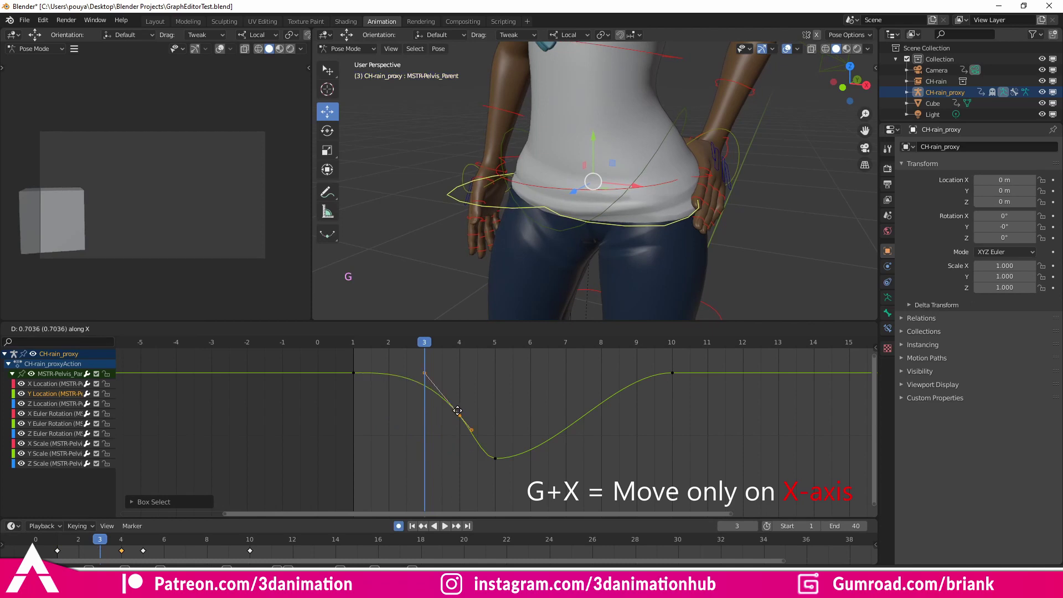
Select the pelvis X/Y/Z Location channels, hide all other curves with Shift+H and frame them
{"action": "left_click", "coordinate": [540, 408]}
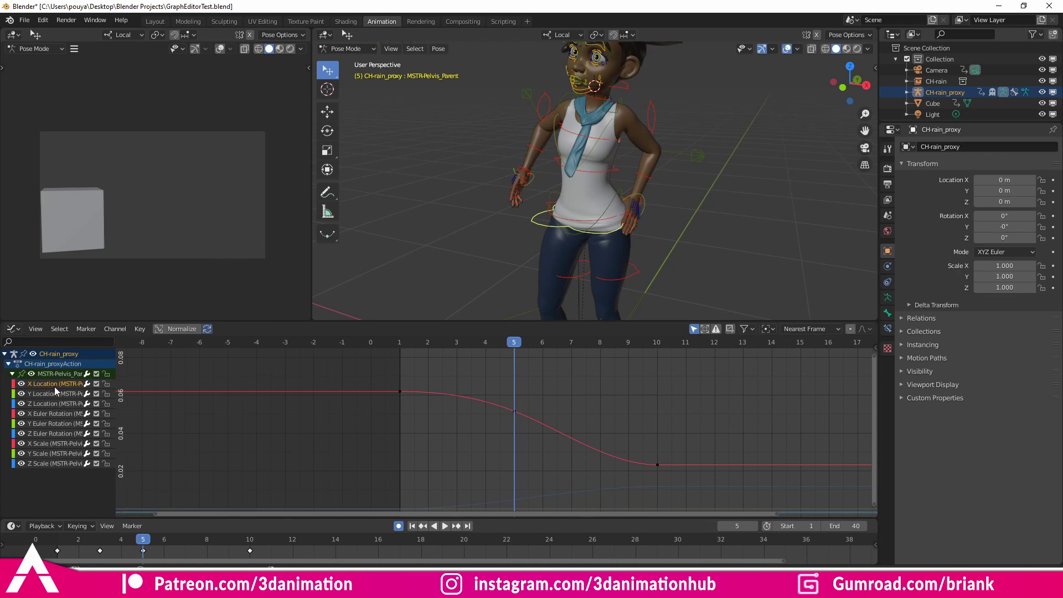
{"action": "left_click", "coordinate": [55, 389]}
{"action": "left_click", "coordinate": [49, 396]}
{"action": "left_click", "coordinate": [51, 389]}
{"action": "left_click", "coordinate": [48, 397]}
{"action": "left_click", "coordinate": [42, 408]}
{"action": "key", "text": "KP_Decimal"}
{"action": "scroll", "scroll_direction": "down", "scroll_amount": 3}
{"action": "scroll", "scroll_direction": "up", "scroll_amount": 3}
{"action": "scroll", "scroll_direction": "up", "scroll_amount": 3}
{"action": "key", "text": "shift+h"}
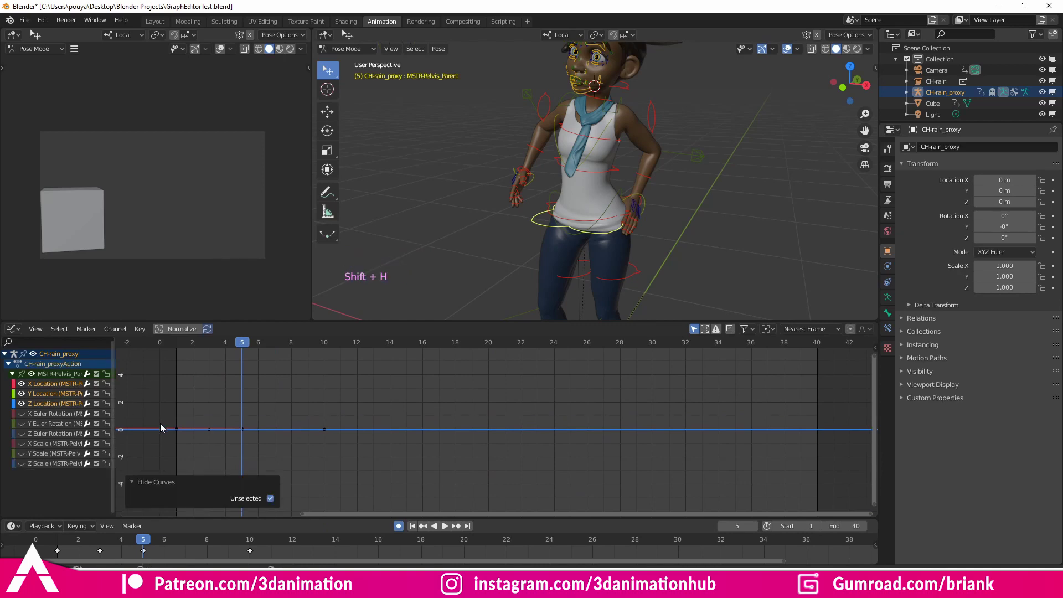
{"action": "middle_click", "coordinate": [329, 431]}
Reveal all the hidden location, rotation and scale curves again with Alt+H
{"action": "left_click", "coordinate": [384, 267]}
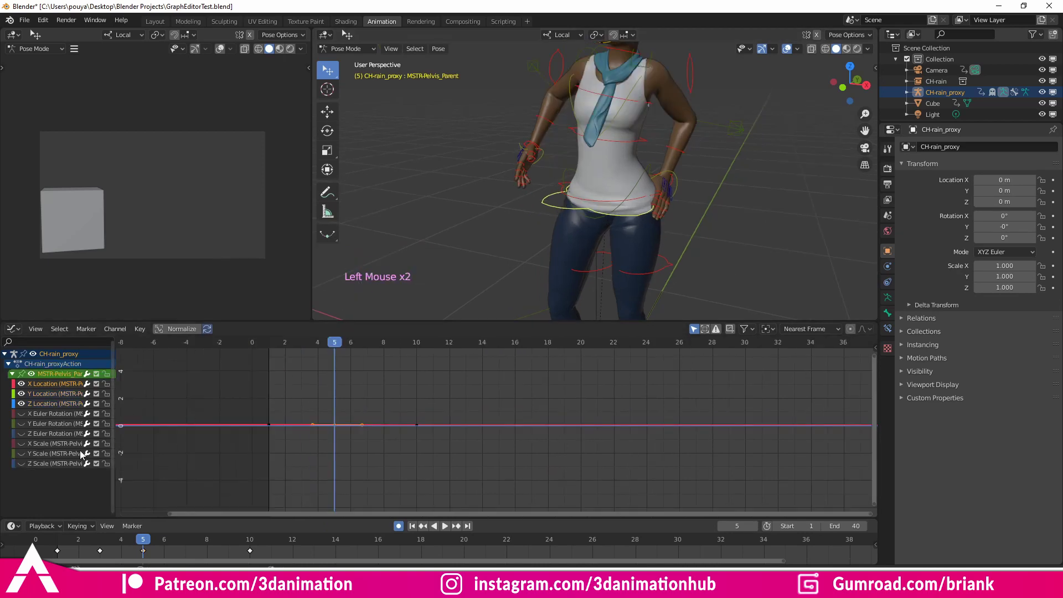
{"action": "left_click", "coordinate": [51, 416]}
{"action": "left_click", "coordinate": [51, 452]}
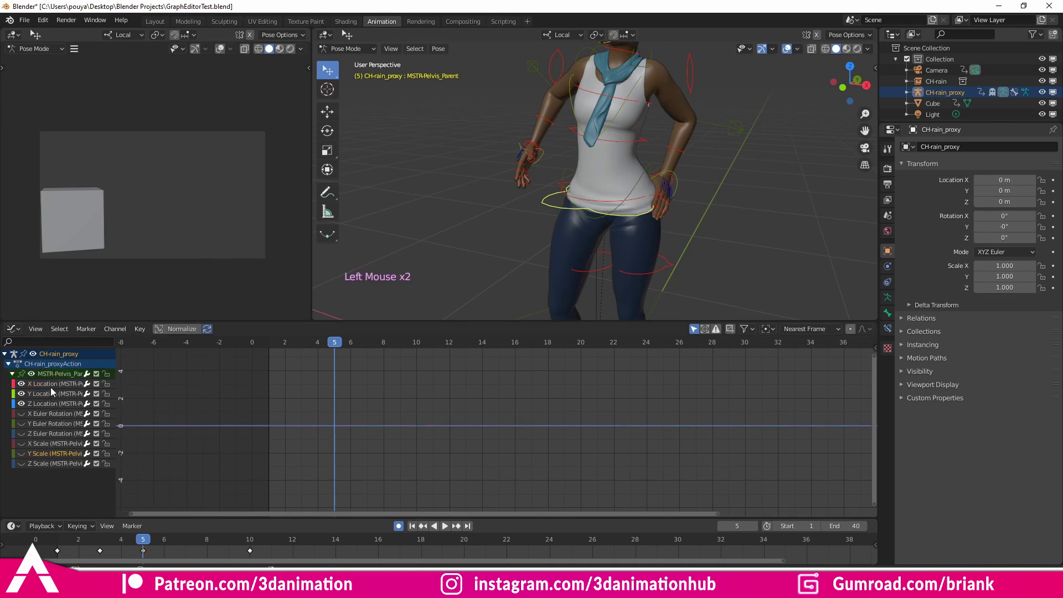
{"action": "left_click", "coordinate": [54, 391]}
{"action": "key", "text": "a"}
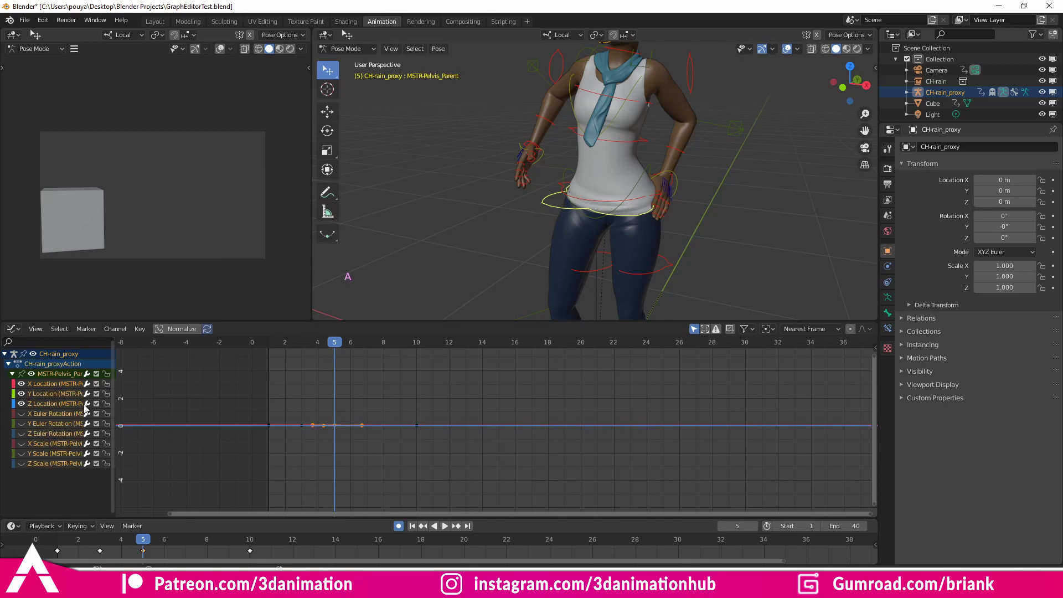
{"action": "key", "text": "alt+h"}
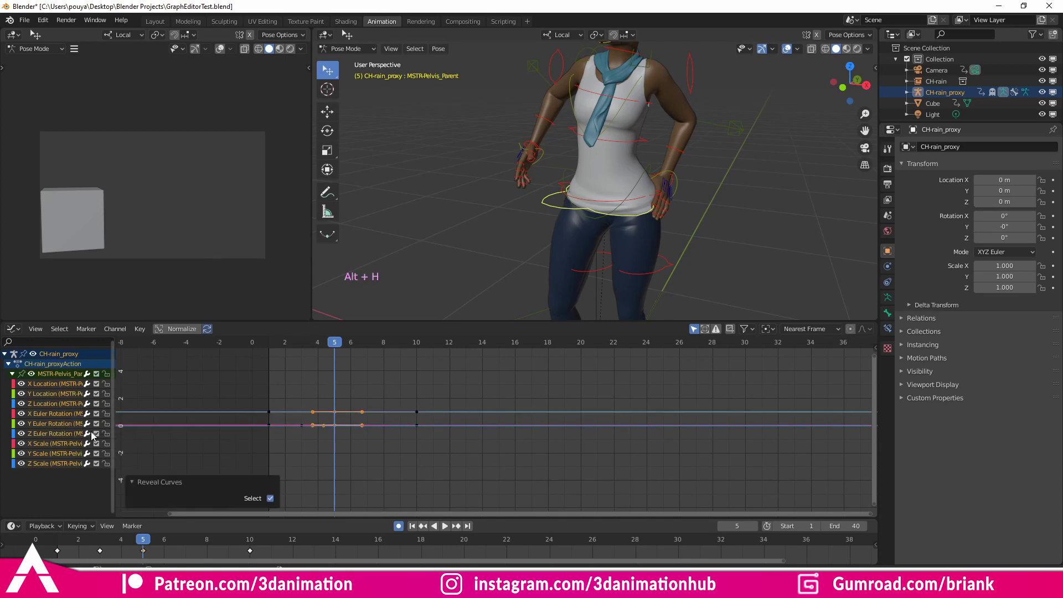
{"action": "key", "text": "alt+h"}
{"action": "left_click", "coordinate": [55, 394]}
{"action": "scroll", "scroll_direction": "up", "scroll_amount": 3}
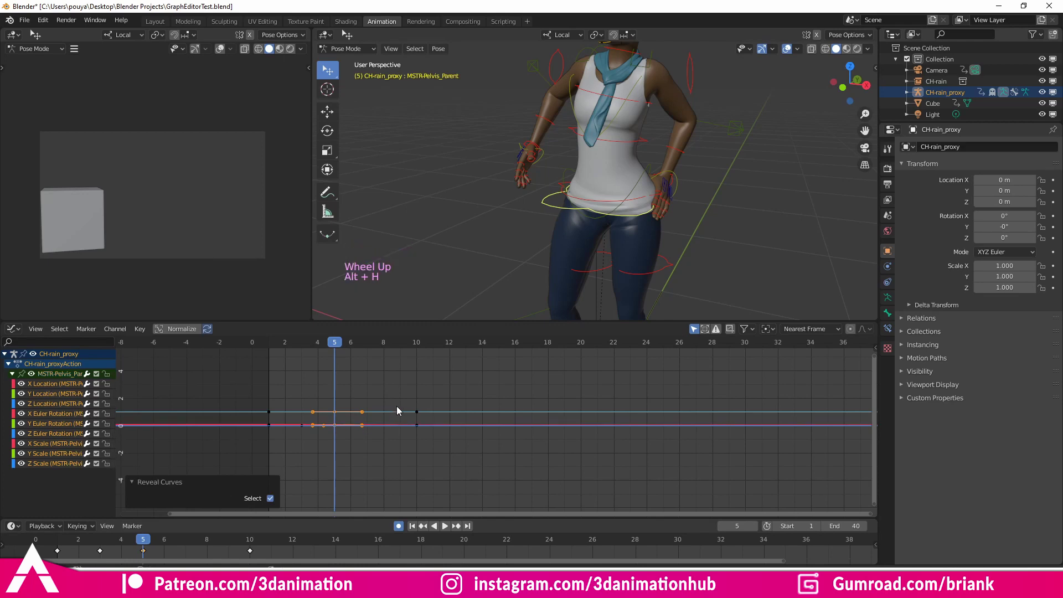
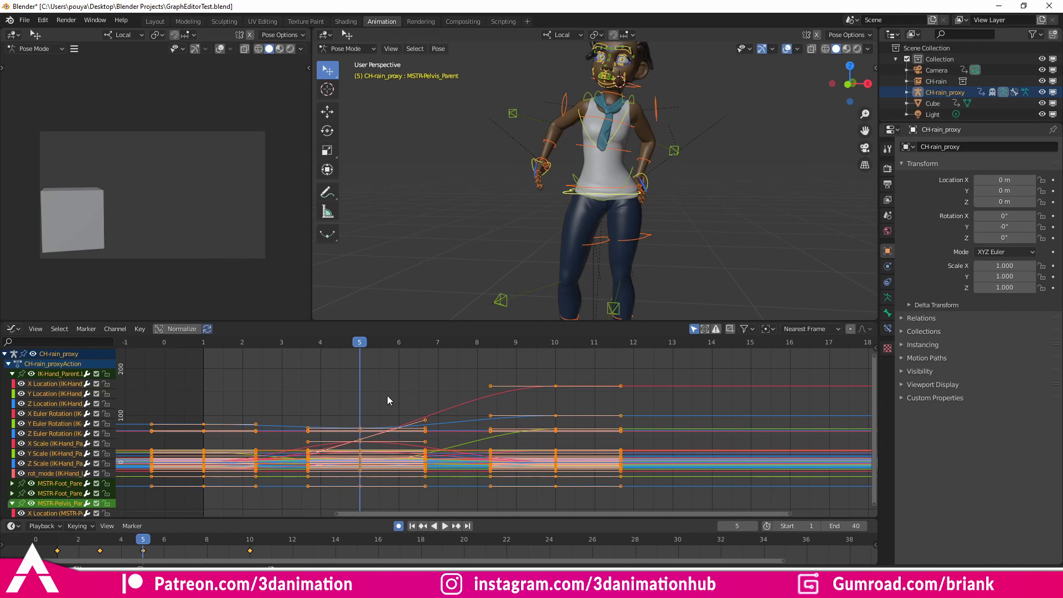
Select all the rig's keyframes and switch them to Constant interpolation
{"action": "left_click", "coordinate": [75, 542]}
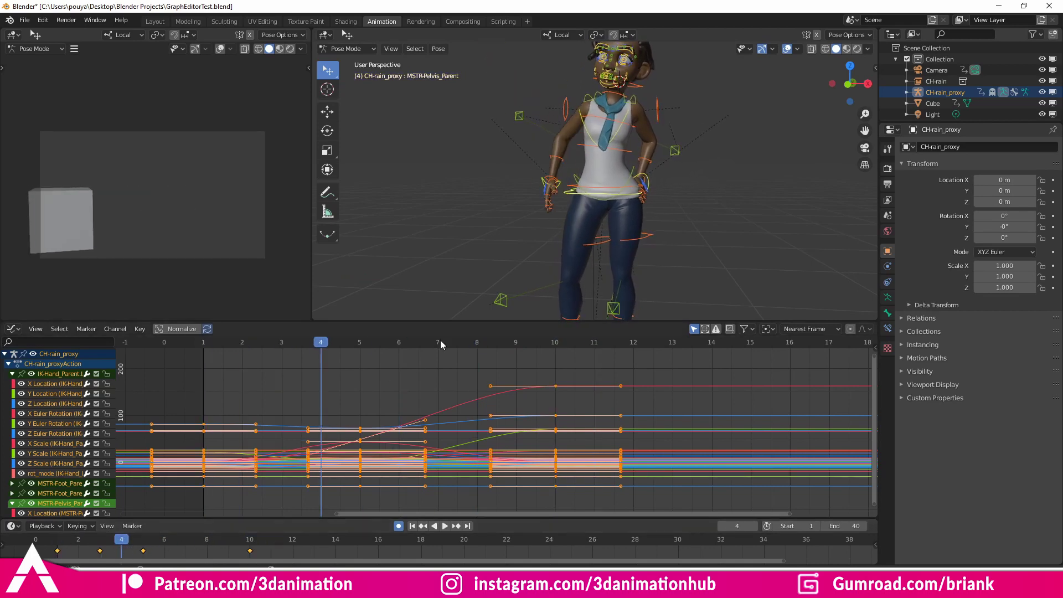
{"action": "key", "text": "a"}
{"action": "left_click", "coordinate": [742, 189]}
{"action": "key", "text": "a"}
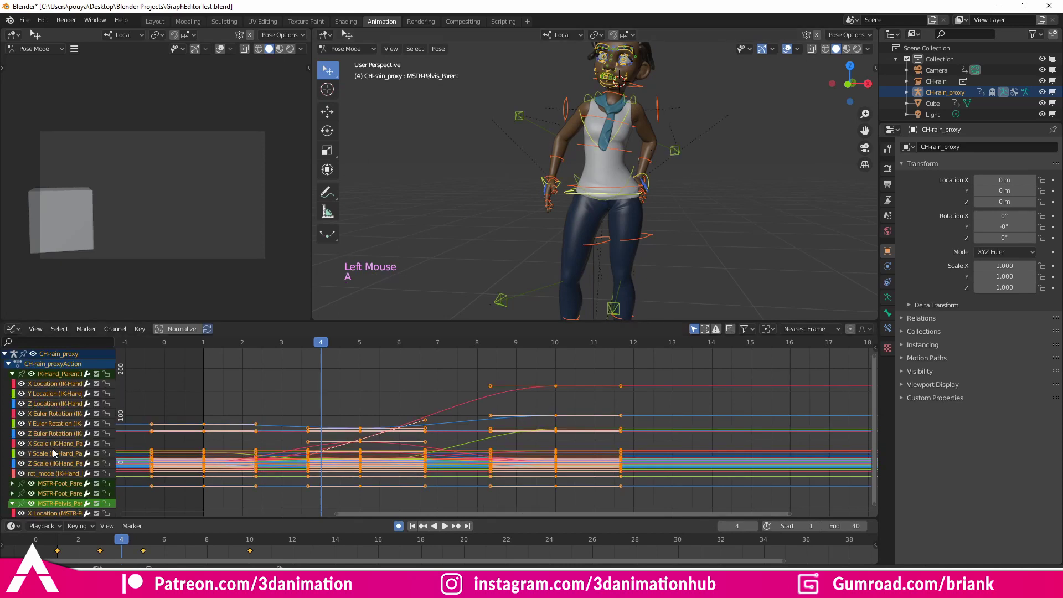
{"action": "key", "text": "a"}
{"action": "key", "text": "a"}
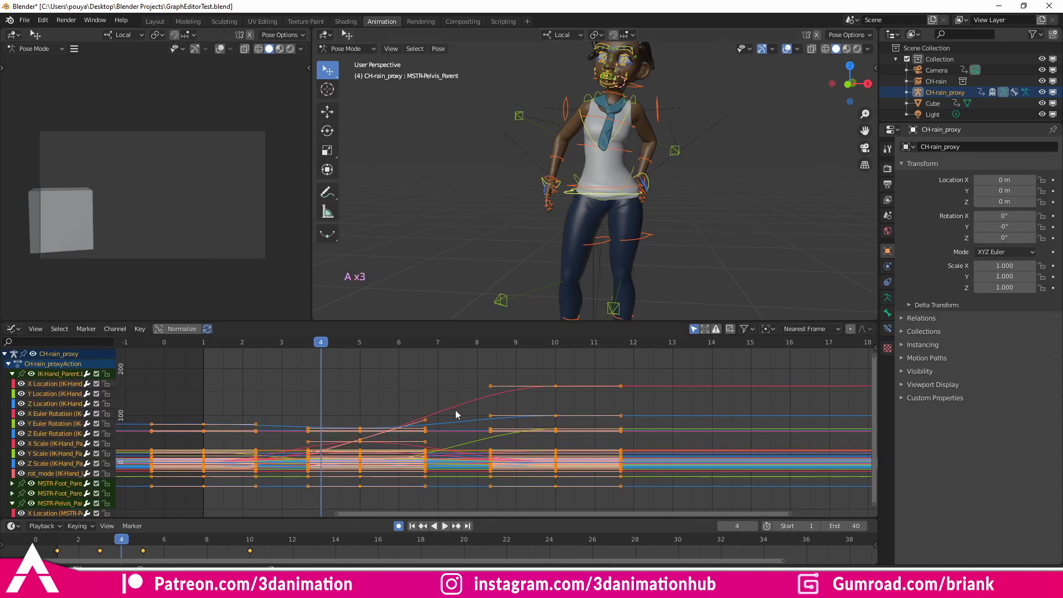
{"action": "key", "text": "t"}
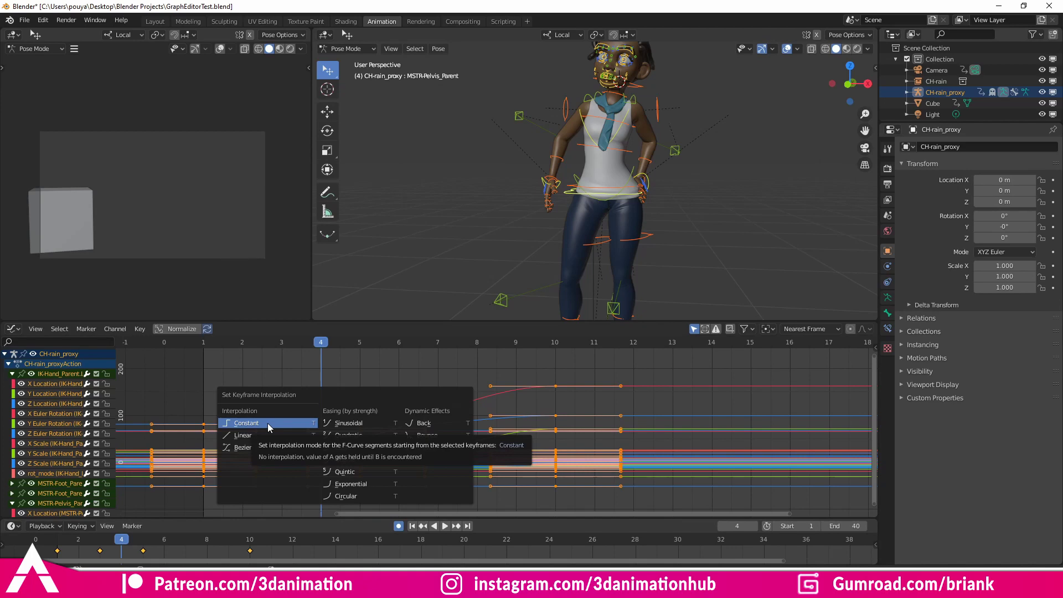
{"action": "key", "text": "Delete"}
{"action": "left_click", "coordinate": [67, 546]}
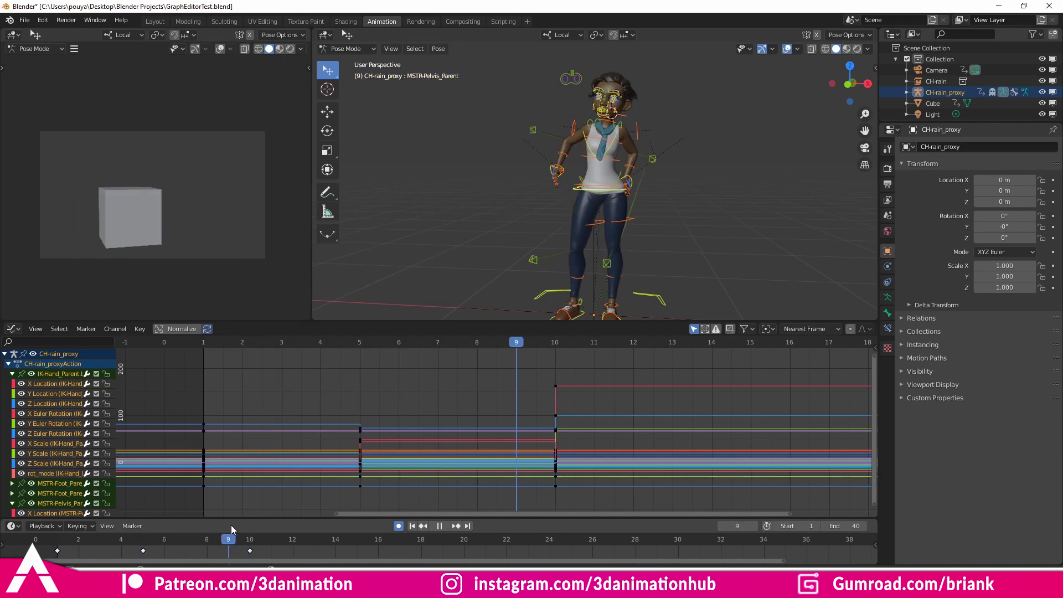
Try Linear interpolation on the keyframes, then return them to smooth Bezier
{"action": "key", "text": "t"}
{"action": "key", "text": "t"}
{"action": "left_click", "coordinate": [71, 543]}
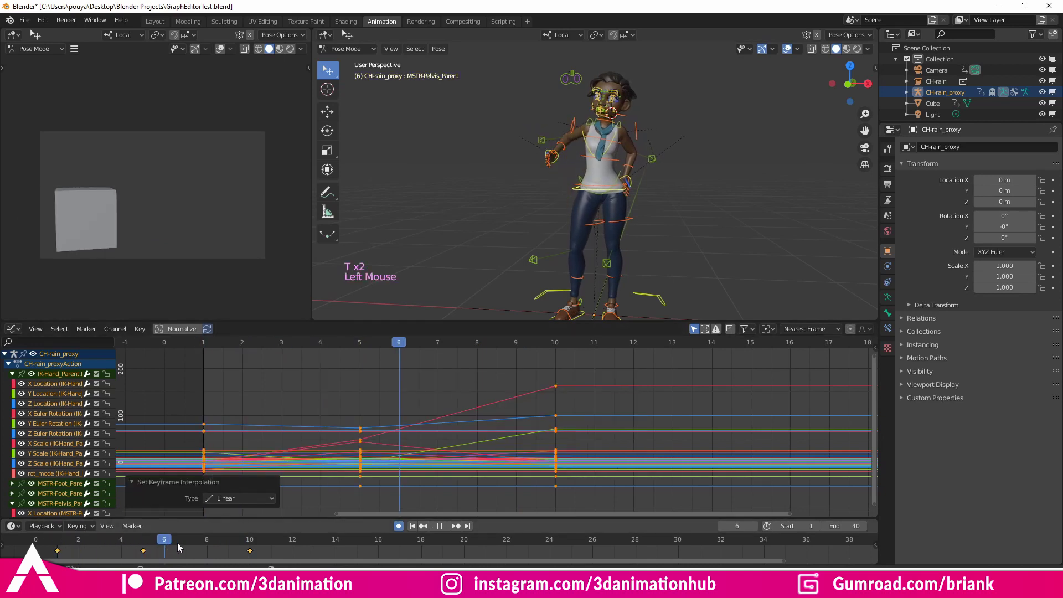
{"action": "key", "text": "t"}
{"action": "left_click", "coordinate": [80, 545]}
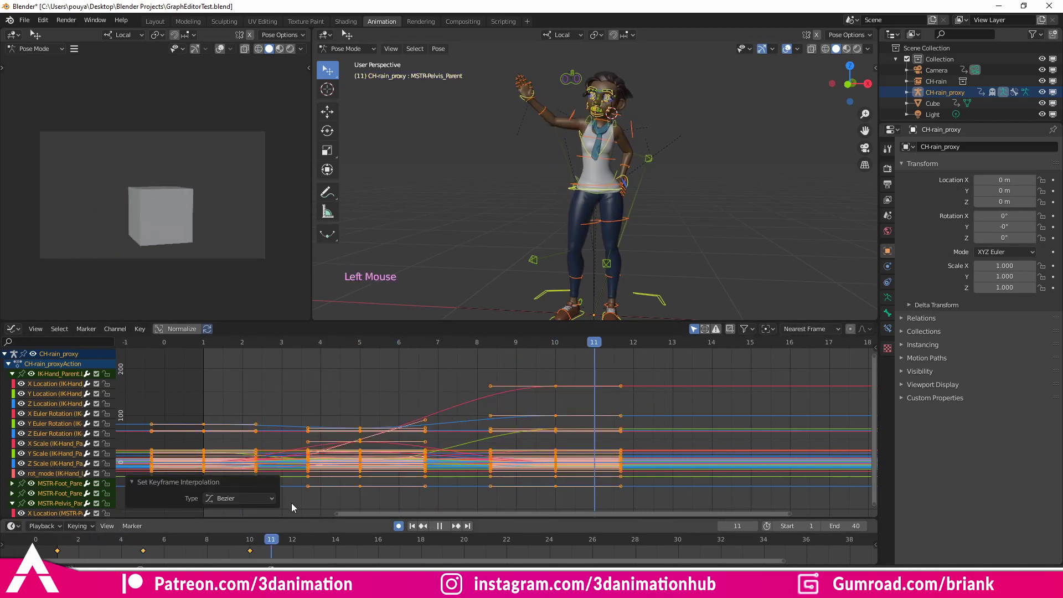
Leave pose mode for Object Mode and select the animated Cube in the viewport
{"action": "key", "text": "t"}
{"action": "scroll", "scroll_direction": "down", "scroll_amount": 3}
{"action": "middle_click", "coordinate": [395, 217]}
{"action": "middle_click", "coordinate": [513, 205]}
{"action": "middle_click", "coordinate": [619, 224]}
{"action": "scroll", "scroll_direction": "up", "scroll_amount": 3}
{"action": "middle_click", "coordinate": [640, 242]}
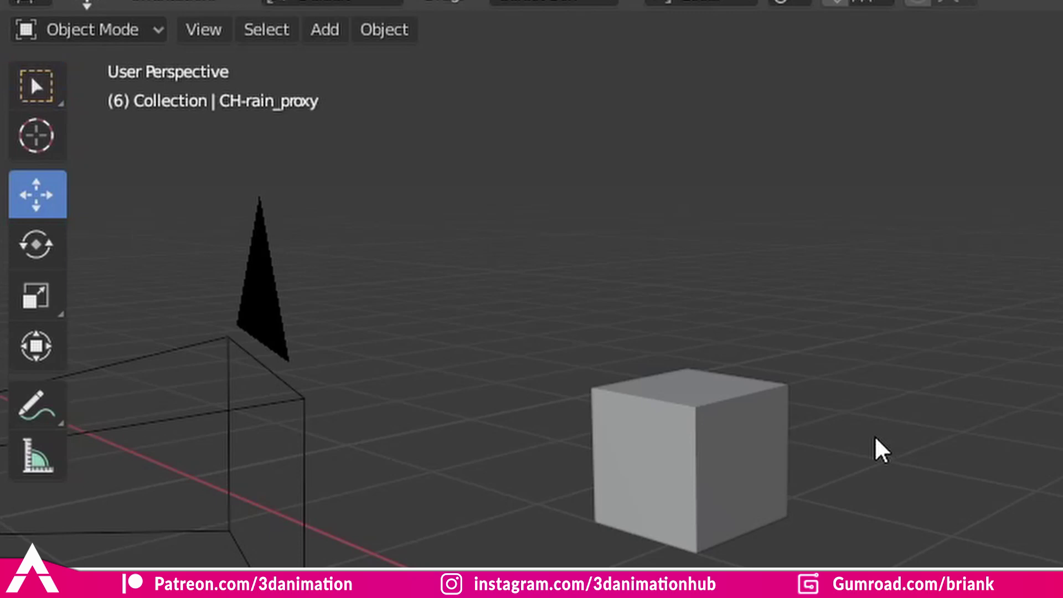
{"action": "key", "text": "ctrl+Tab"}
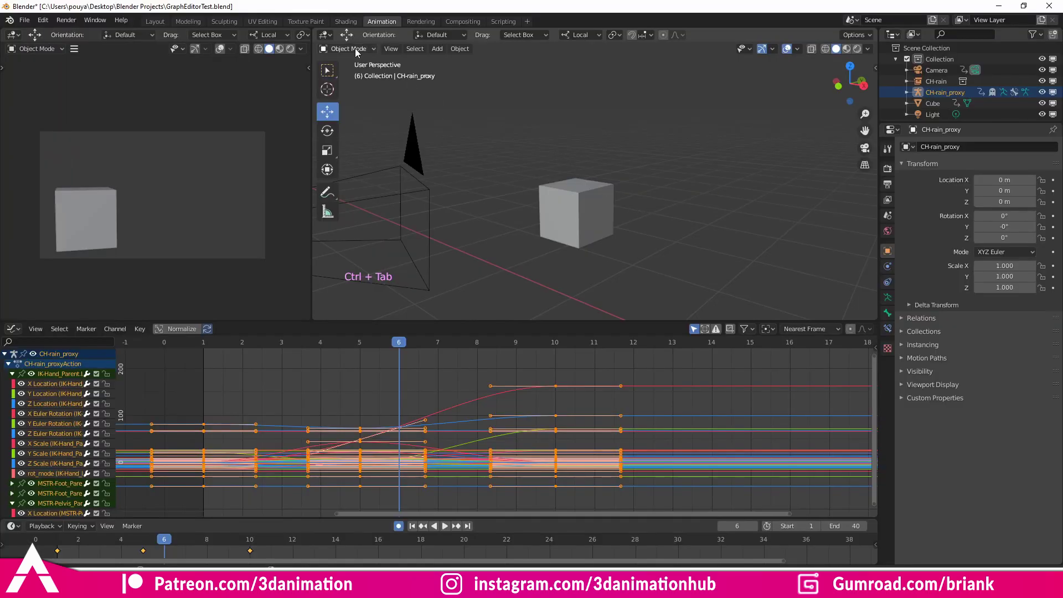
{"action": "left_click", "coordinate": [597, 221]}
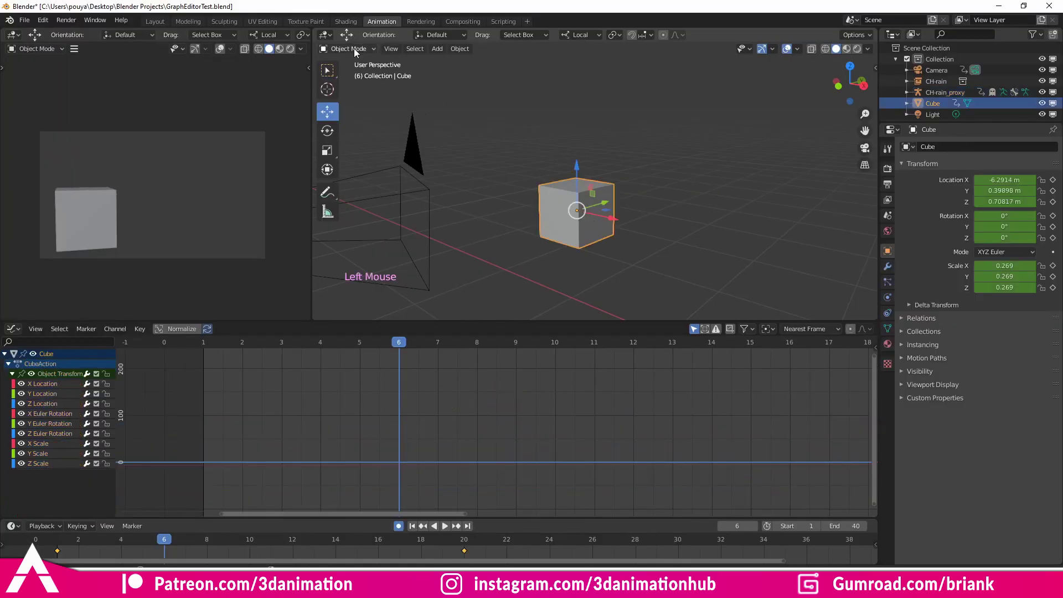
Frame the Cube's transform curves in the Graph Editor and play frames 0 to 25
{"action": "left_click", "coordinate": [359, 51]}
{"action": "middle_click", "coordinate": [544, 212]}
{"action": "scroll", "scroll_direction": "down", "scroll_amount": 3}
{"action": "middle_click", "coordinate": [550, 229]}
{"action": "middle_click", "coordinate": [657, 228]}
{"action": "key", "text": "a"}
{"action": "left_click", "coordinate": [67, 545]}
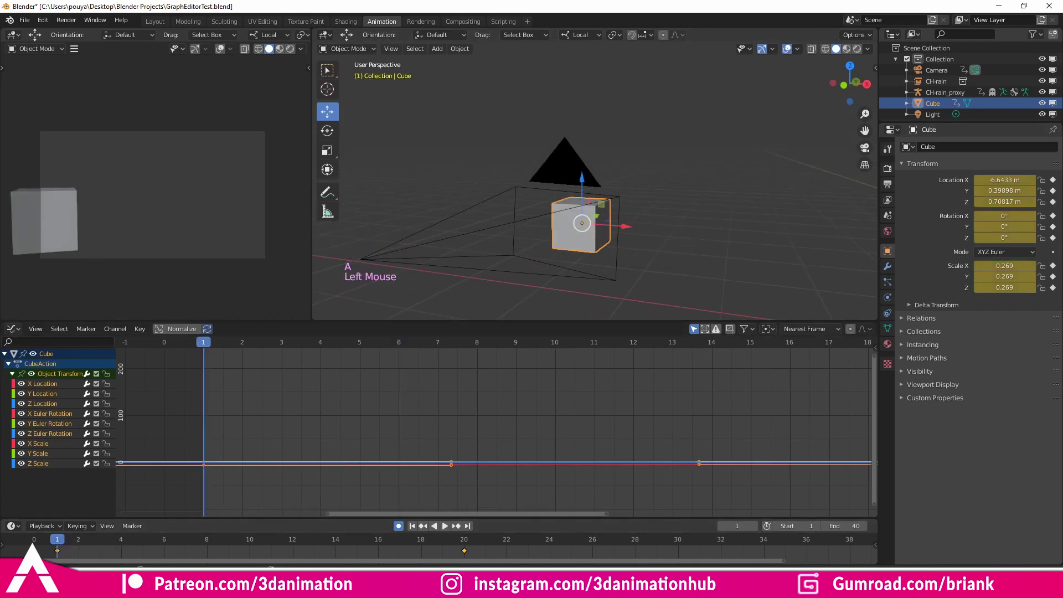
{"action": "key", "text": "space"}
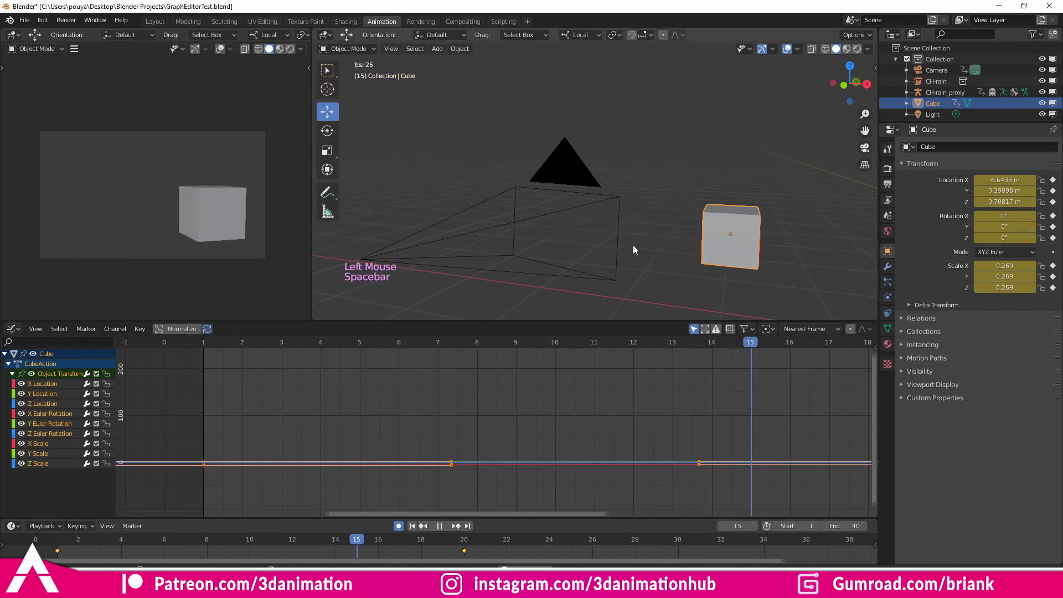
{"action": "key", "text": "space"}
{"action": "left_click", "coordinate": [68, 539]}
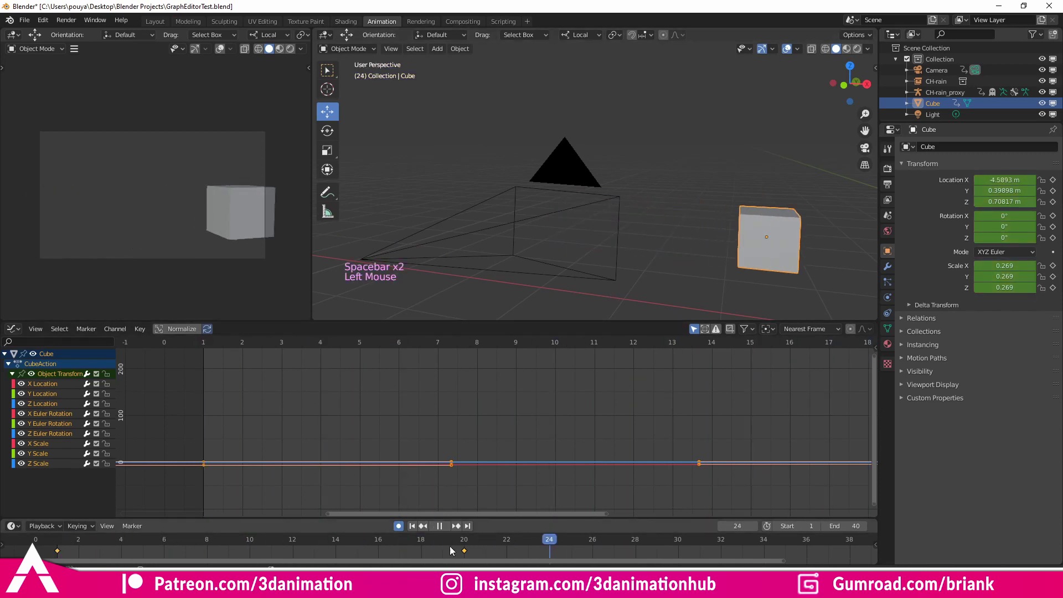
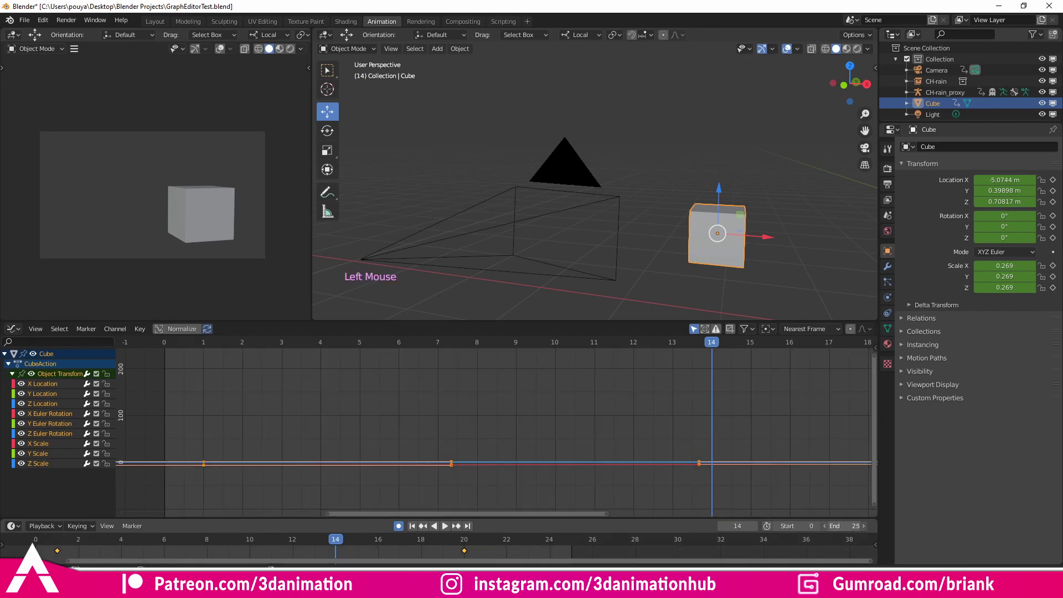
Select all X Location keys, fit the curve in view and give them Back overshoot easing
{"action": "key", "text": "KP_Decimal"}
{"action": "middle_click", "coordinate": [622, 309]}
{"action": "key", "text": "a"}
{"action": "double_click", "coordinate": [48, 387]}
{"action": "key", "text": "KP_Decimal"}
{"action": "scroll", "scroll_direction": "down", "scroll_amount": 3}
{"action": "middle_click", "coordinate": [601, 429]}
{"action": "middle_click", "coordinate": [541, 451]}
{"action": "key", "text": "t"}
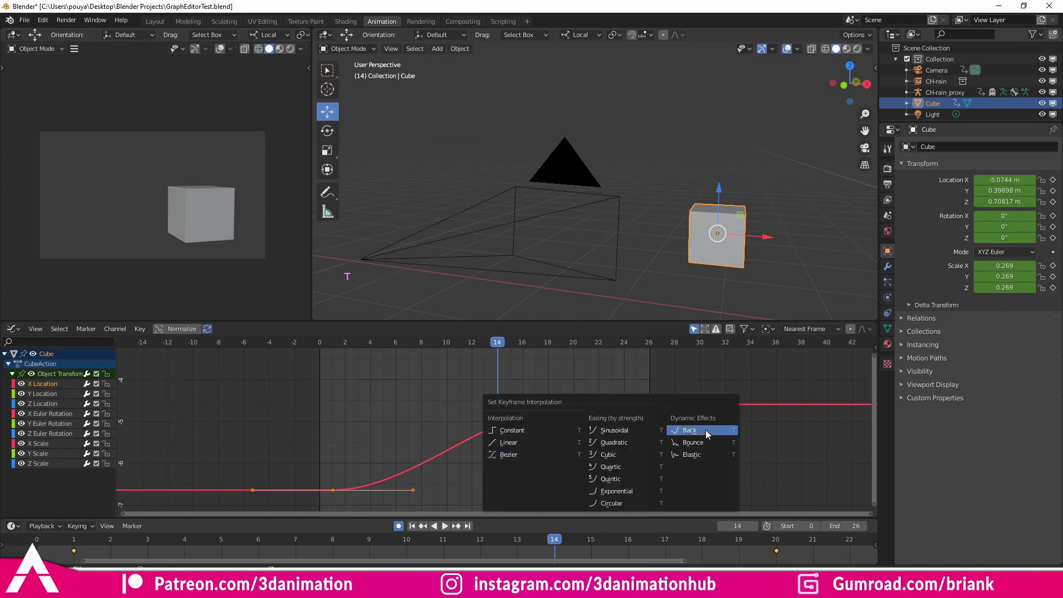
{"action": "left_click", "coordinate": [448, 532]}
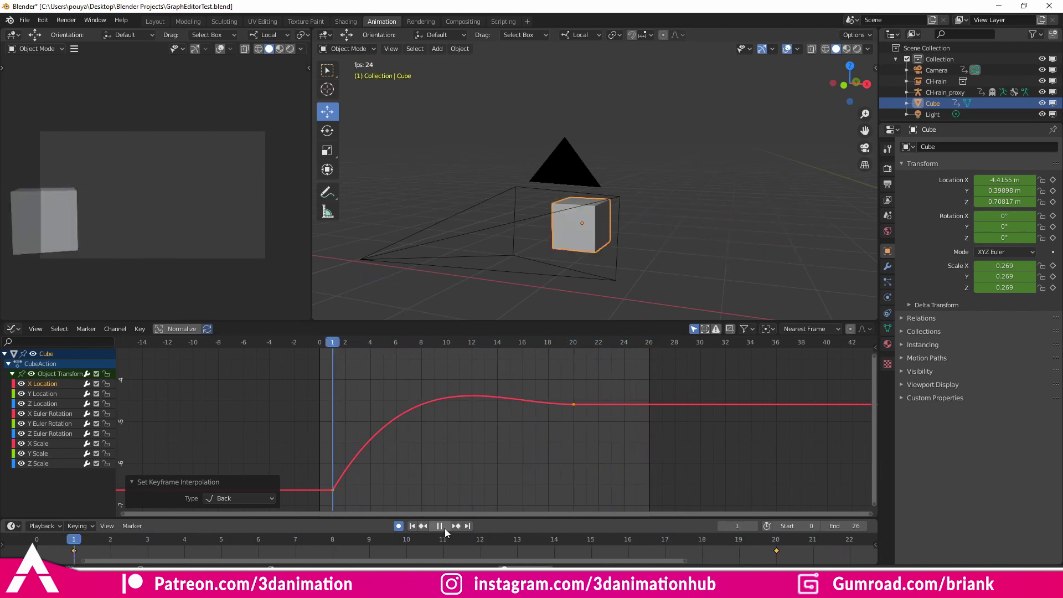
Switch the X Location keys to Bounce, play it, then settle on Elastic wobble
{"action": "left_click", "coordinate": [447, 532]}
{"action": "left_click", "coordinate": [66, 542]}
{"action": "key", "text": "t"}
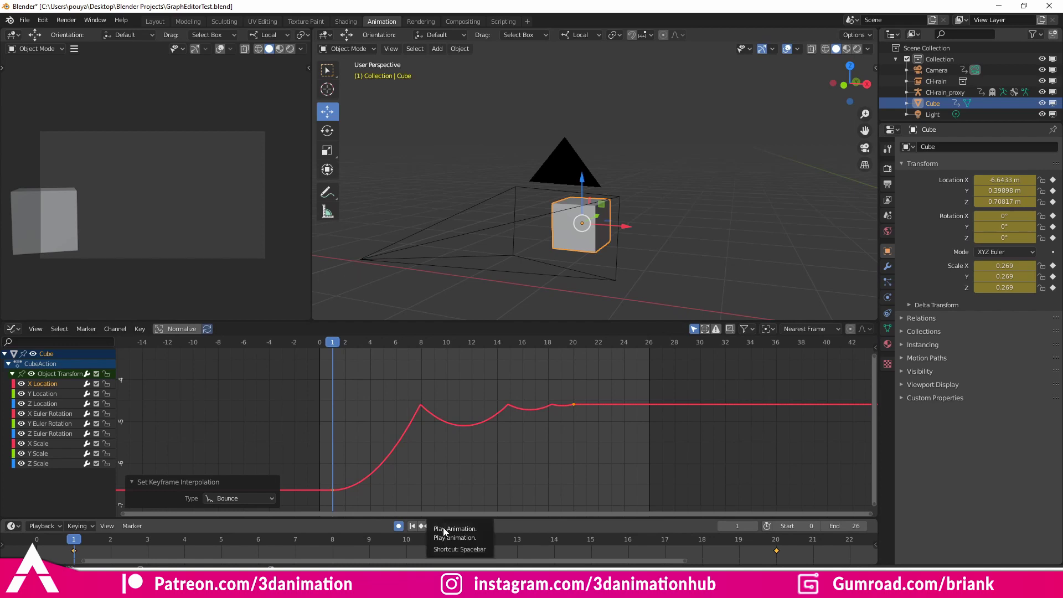
{"action": "left_click", "coordinate": [446, 530]}
{"action": "double_click", "coordinate": [447, 530]}
{"action": "left_click", "coordinate": [446, 530]}
{"action": "key", "text": "t"}
{"action": "left_click", "coordinate": [447, 526]}
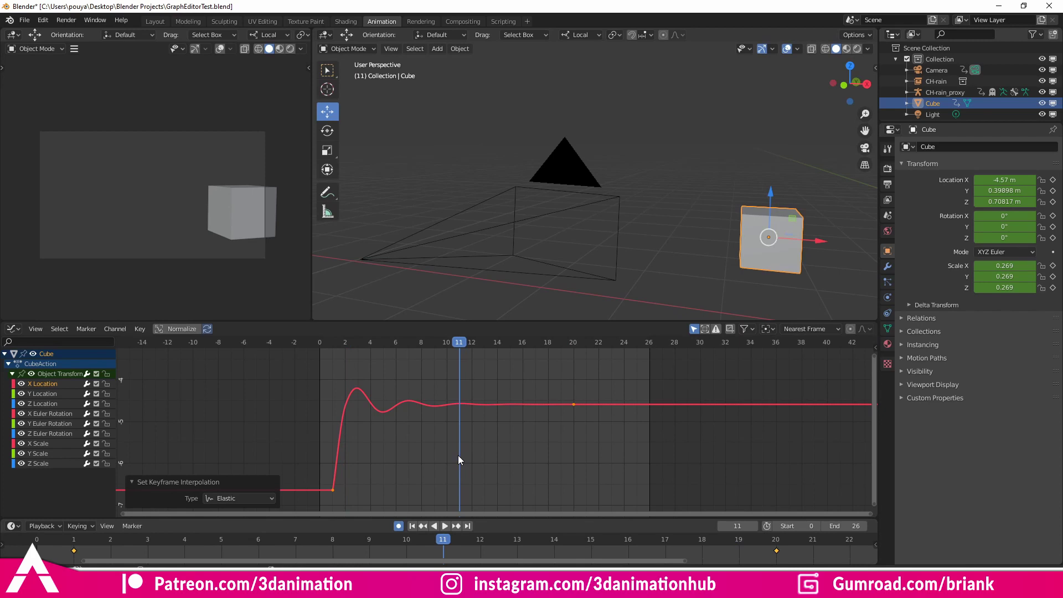
Restore Bezier on X Location and select its middle keyframe
{"action": "key", "text": "t"}
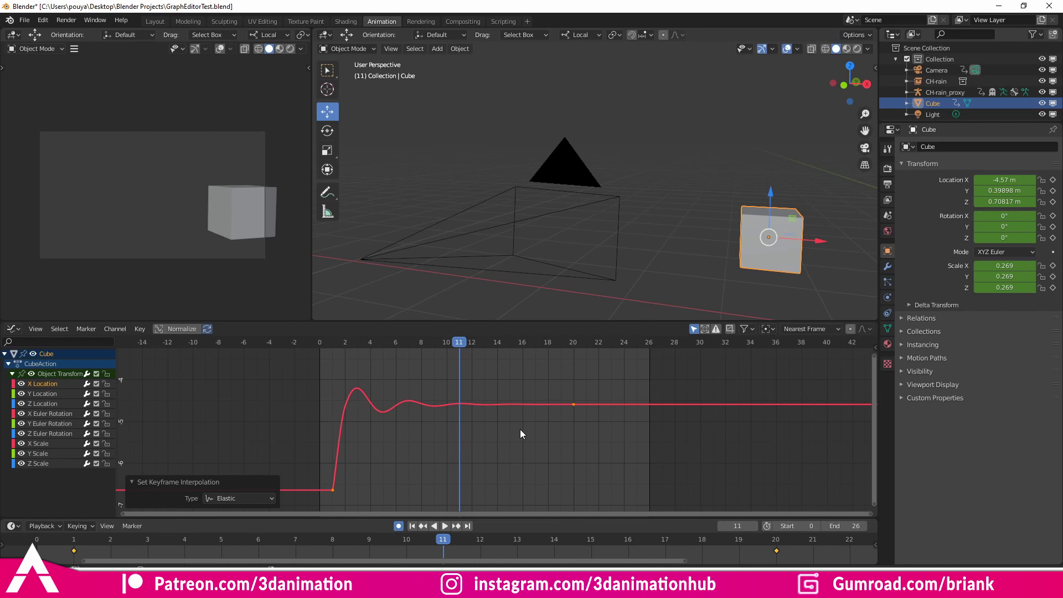
{"action": "left_click", "coordinate": [450, 436]}
{"action": "left_click", "coordinate": [334, 411]}
{"action": "left_click", "coordinate": [403, 447]}
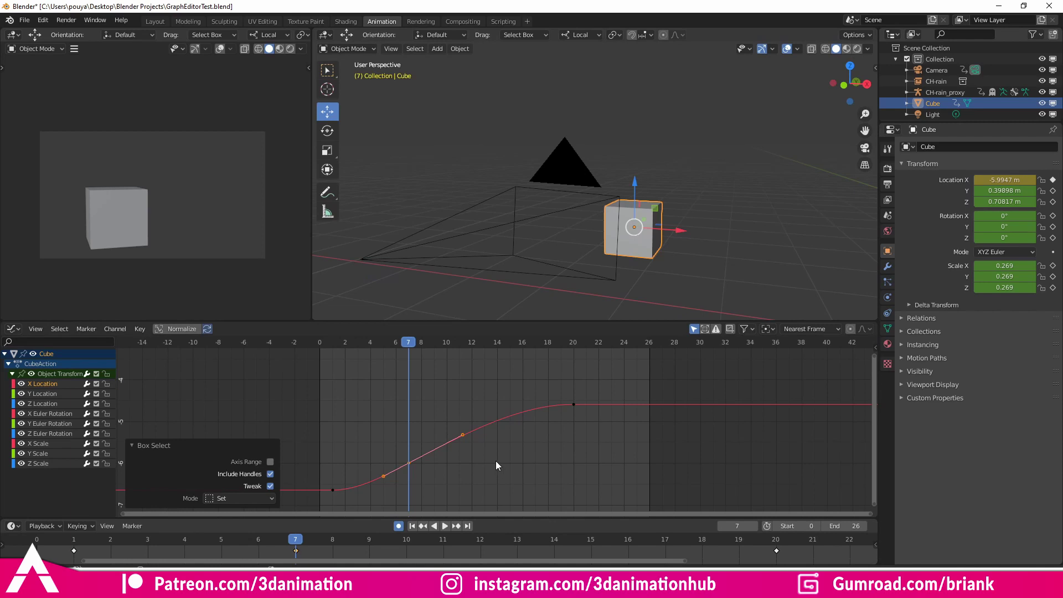
Make that keyframe's handles Free and drag one handle to bend a small bump
{"action": "key", "text": "v"}
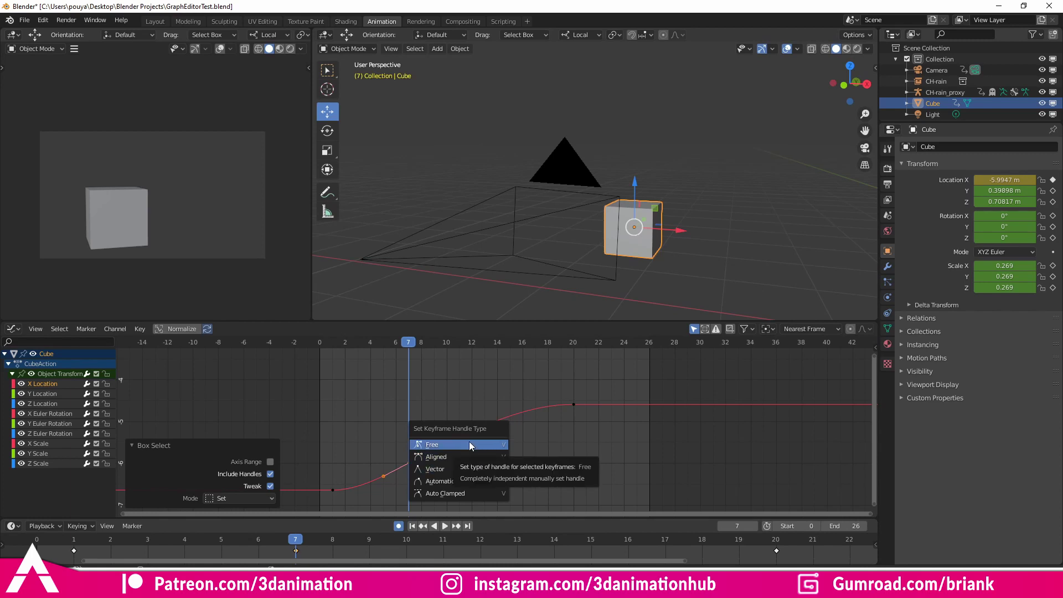
{"action": "left_click", "coordinate": [402, 444]}
{"action": "left_click", "coordinate": [464, 437]}
{"action": "left_click", "coordinate": [385, 478]}
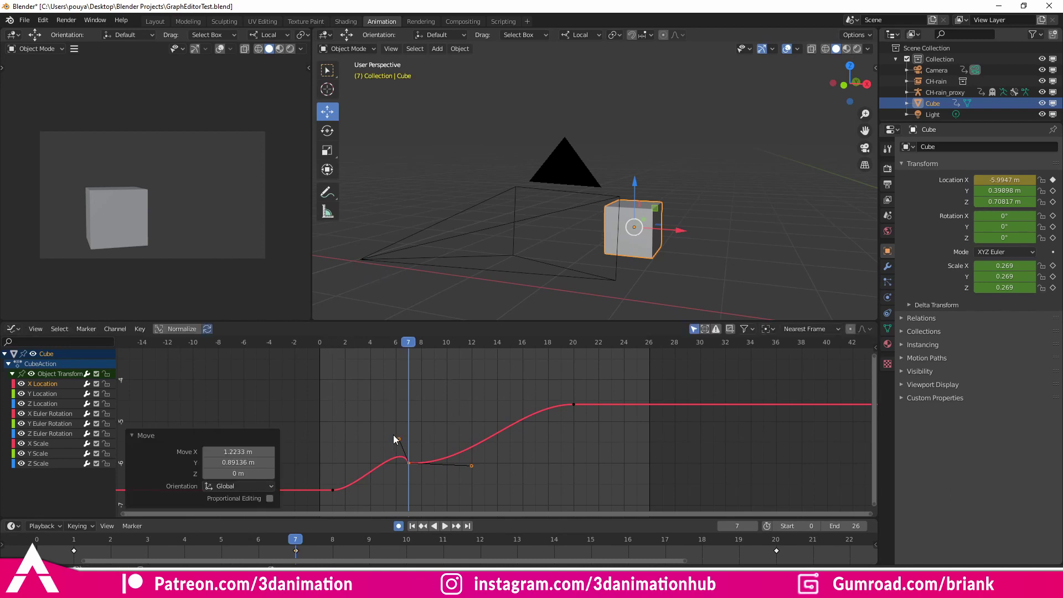
{"action": "key", "text": "KP_Decimal"}
Insert a middle keyframe on Z Location and give it sharp Vector handles
{"action": "left_click", "coordinate": [487, 400]}
{"action": "scroll", "scroll_direction": "down", "scroll_amount": 3}
{"action": "key", "text": "i"}
{"action": "left_click", "coordinate": [458, 412]}
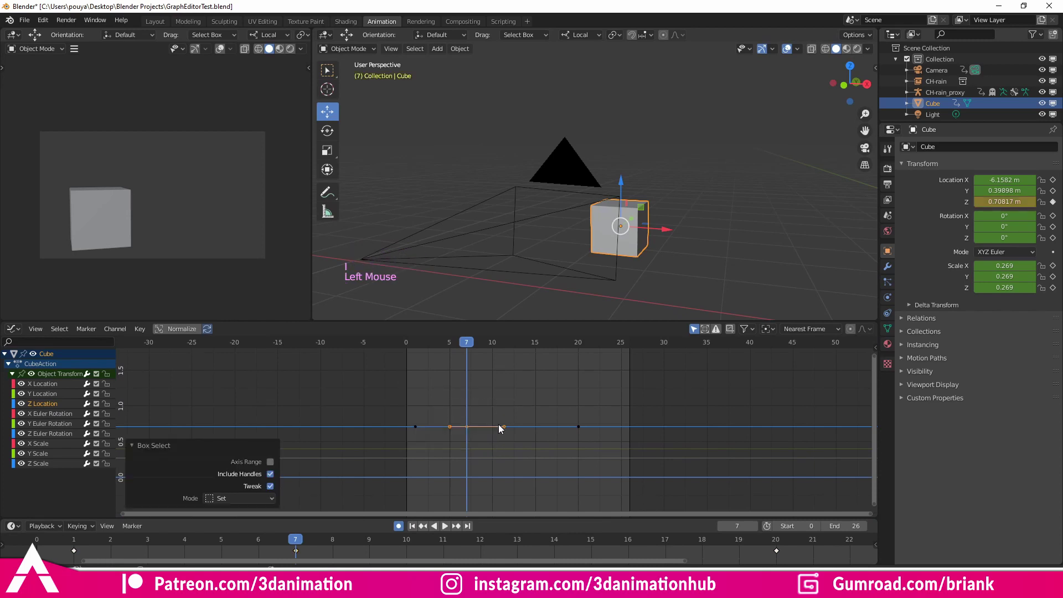
{"action": "key", "text": "v"}
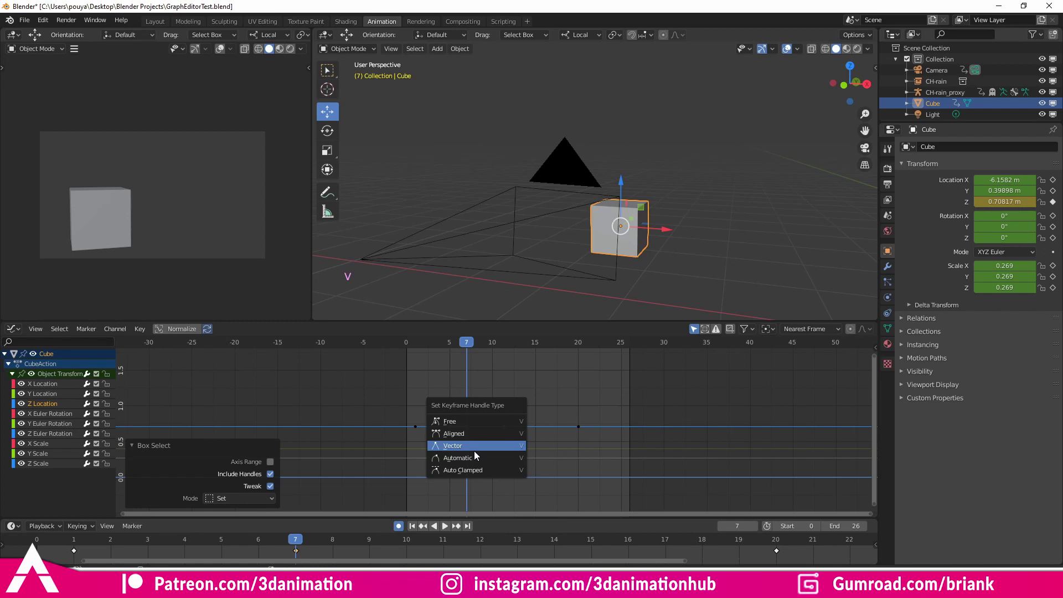
{"action": "left_click", "coordinate": [453, 413]}
Lower the middle keyframe into a dip, comparing Aligned handles against the sharp point
{"action": "key", "text": "g"}
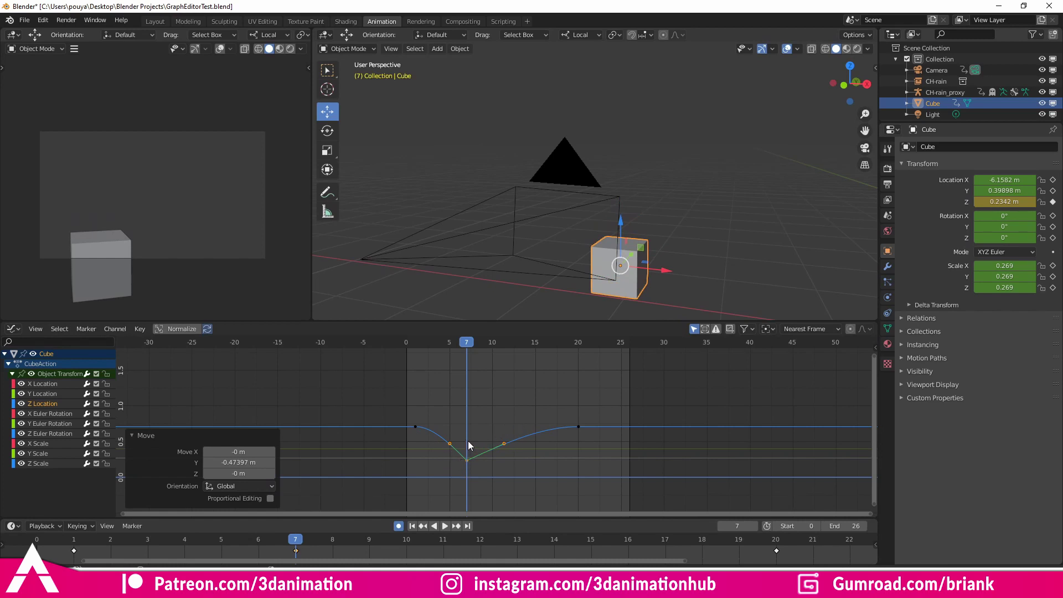
{"action": "key", "text": "v"}
{"action": "left_click", "coordinate": [497, 444]}
{"action": "left_click", "coordinate": [504, 477]}
{"action": "left_click", "coordinate": [507, 496]}
{"action": "left_click", "coordinate": [498, 428]}
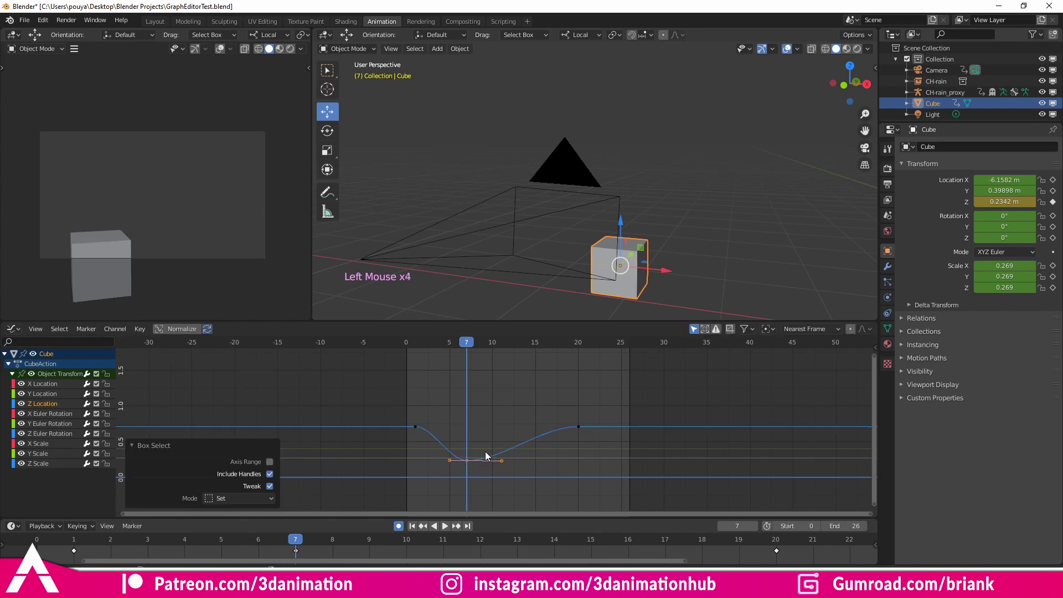
{"action": "key", "text": "v"}
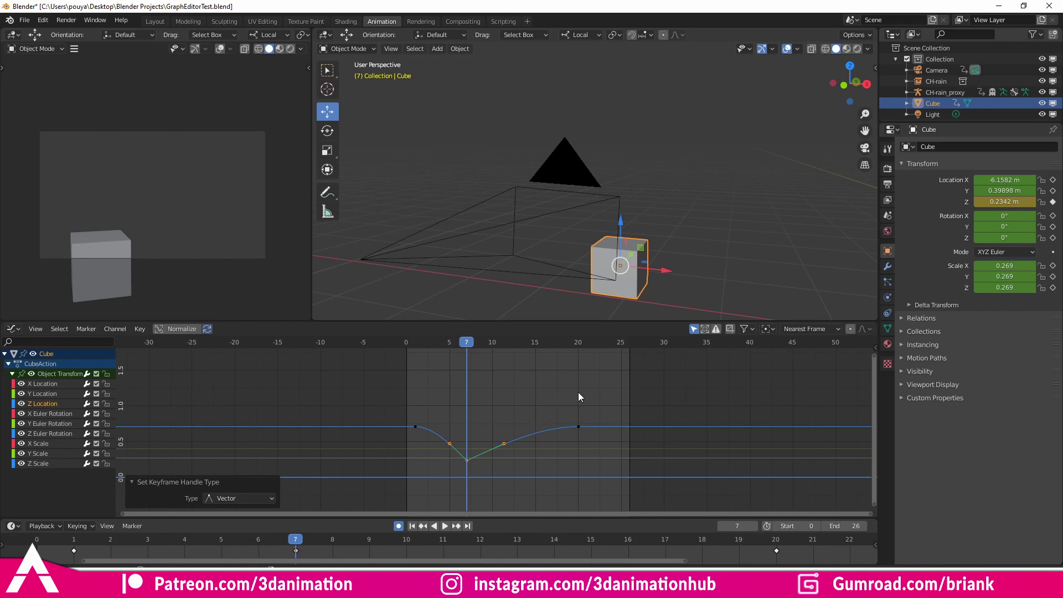
Isolate the X Location curve and place the current frame at frame 1 as pivot
{"action": "key", "text": "a"}
{"action": "left_click", "coordinate": [46, 429]}
{"action": "key", "text": "a"}
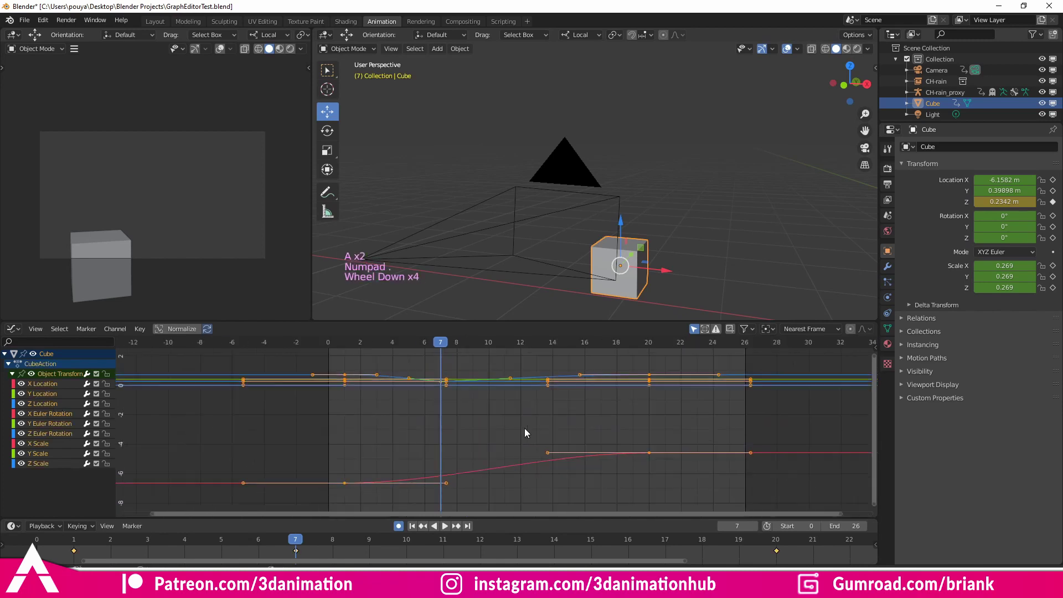
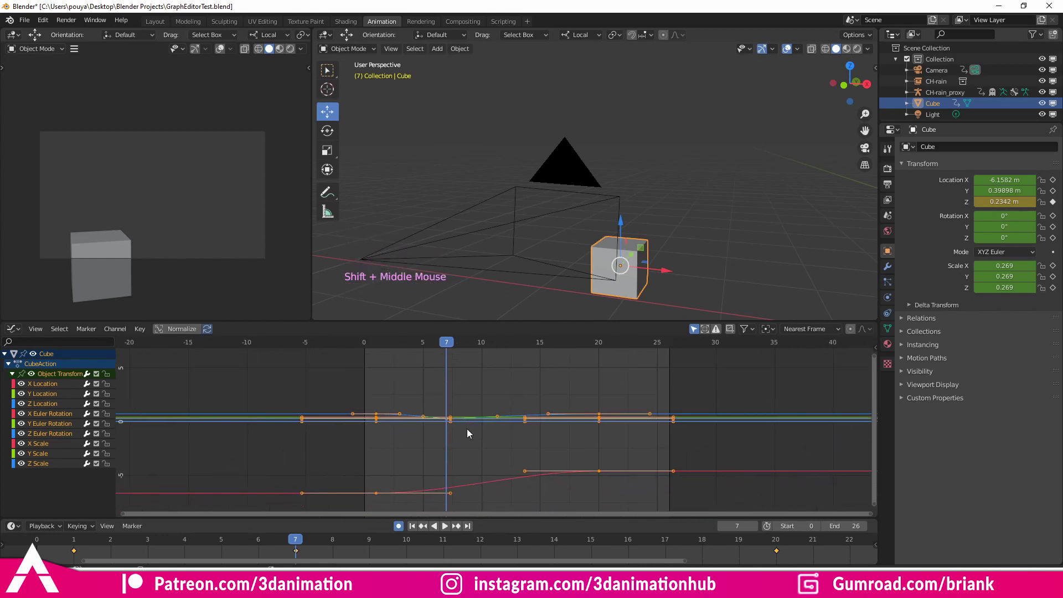
{"action": "left_click", "coordinate": [371, 349]}
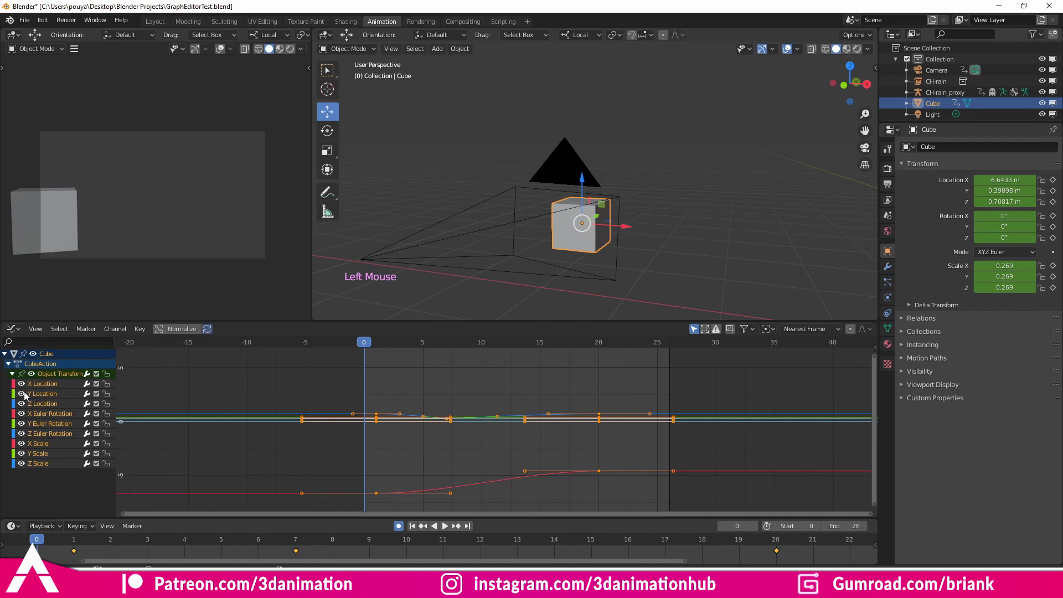
{"action": "double_click", "coordinate": [42, 389]}
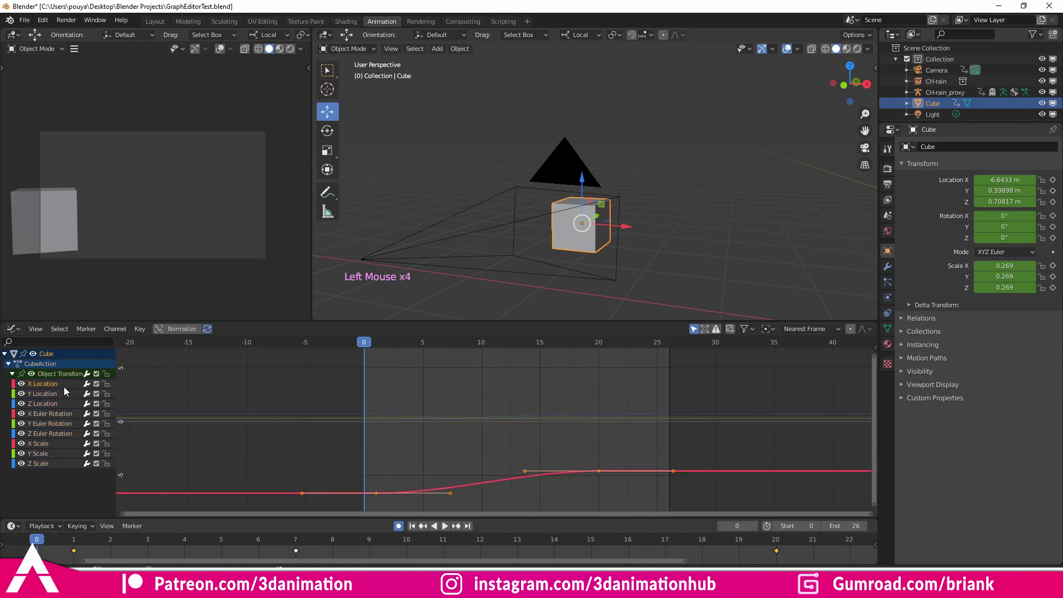
{"action": "scroll", "scroll_direction": "down", "scroll_amount": 3}
{"action": "left_click", "coordinate": [504, 432]}
{"action": "middle_click", "coordinate": [504, 445]}
{"action": "left_click", "coordinate": [373, 418]}
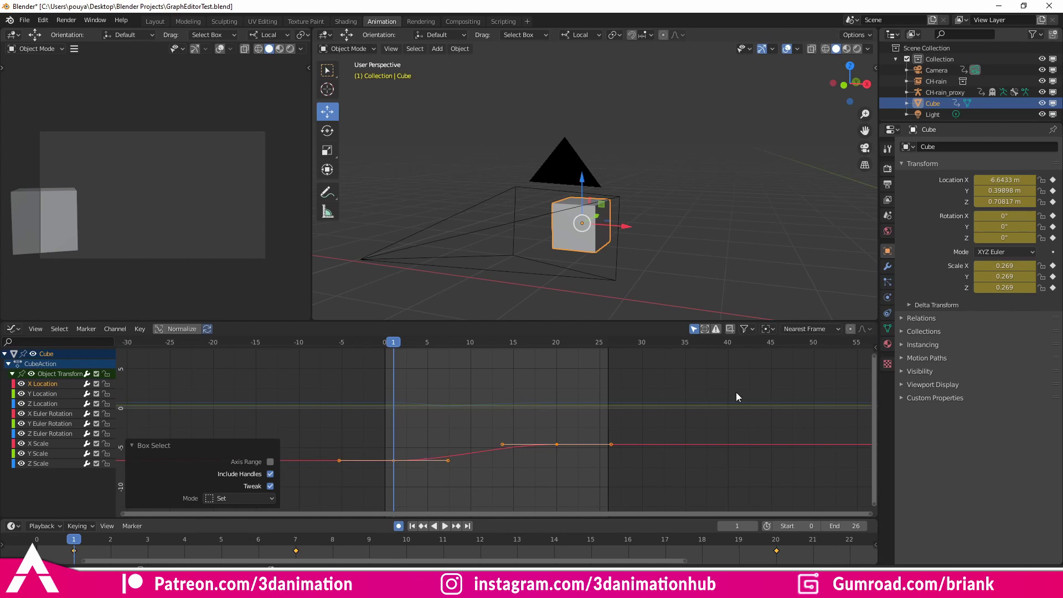
Scale all X Location keyframes about 2× along time from frame 1
{"action": "key", "text": "s"}
{"action": "key", "text": "s"}
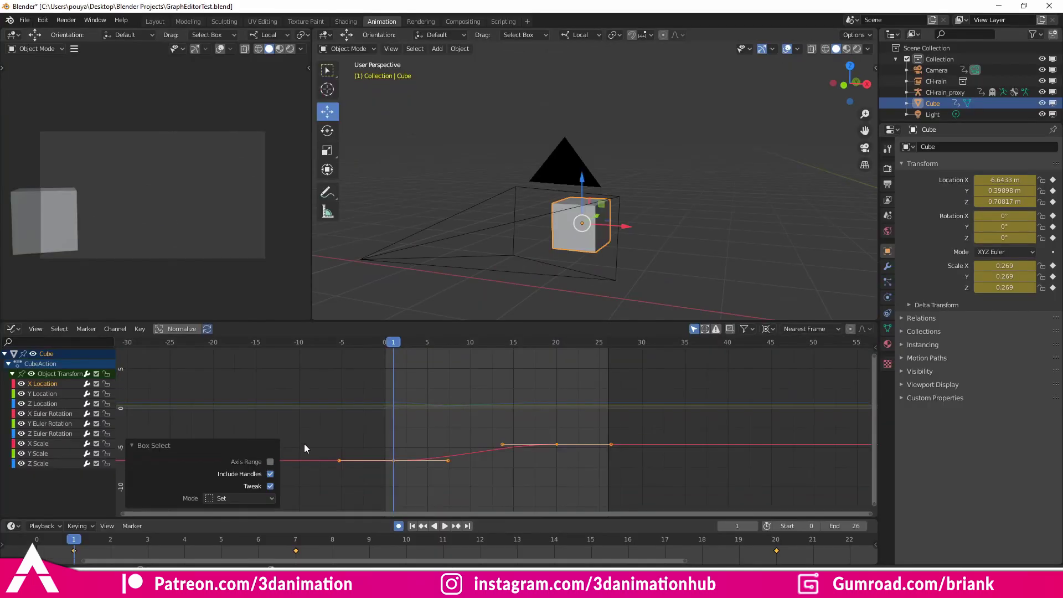
{"action": "key", "text": "s"}
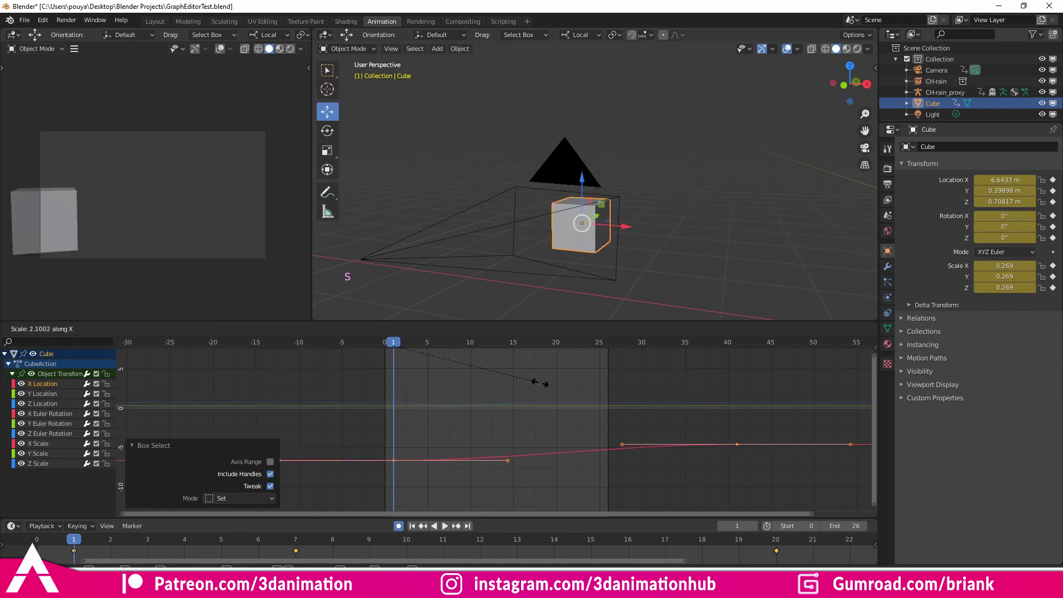
{"action": "key", "text": "s"}
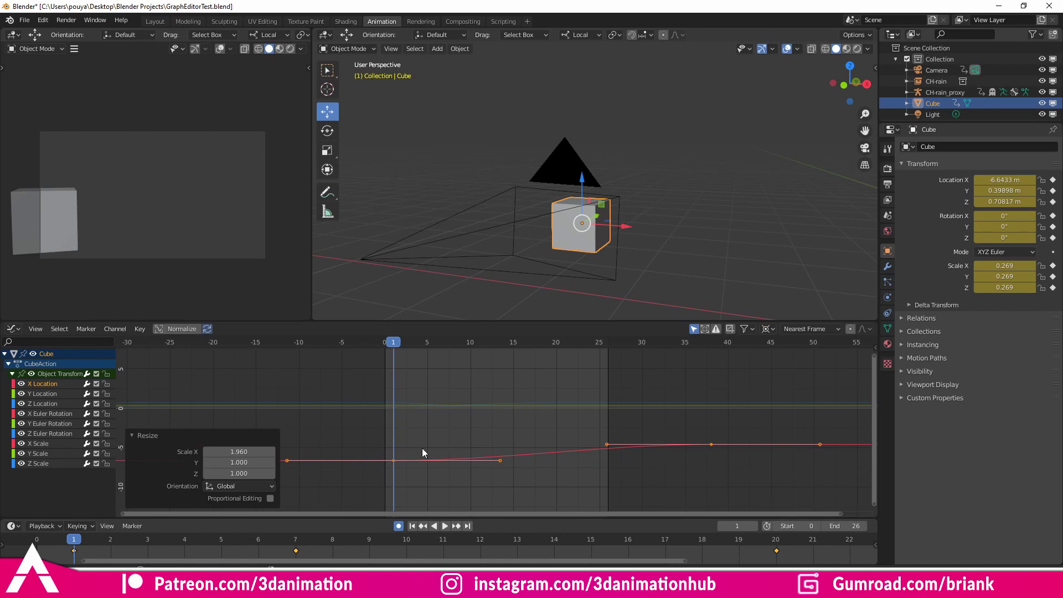
Confirm the scaling, reframe the curve and select the middle keyframe's handles
{"action": "key", "text": "s"}
{"action": "left_click", "coordinate": [372, 408]}
{"action": "scroll", "scroll_direction": "down", "scroll_amount": 3}
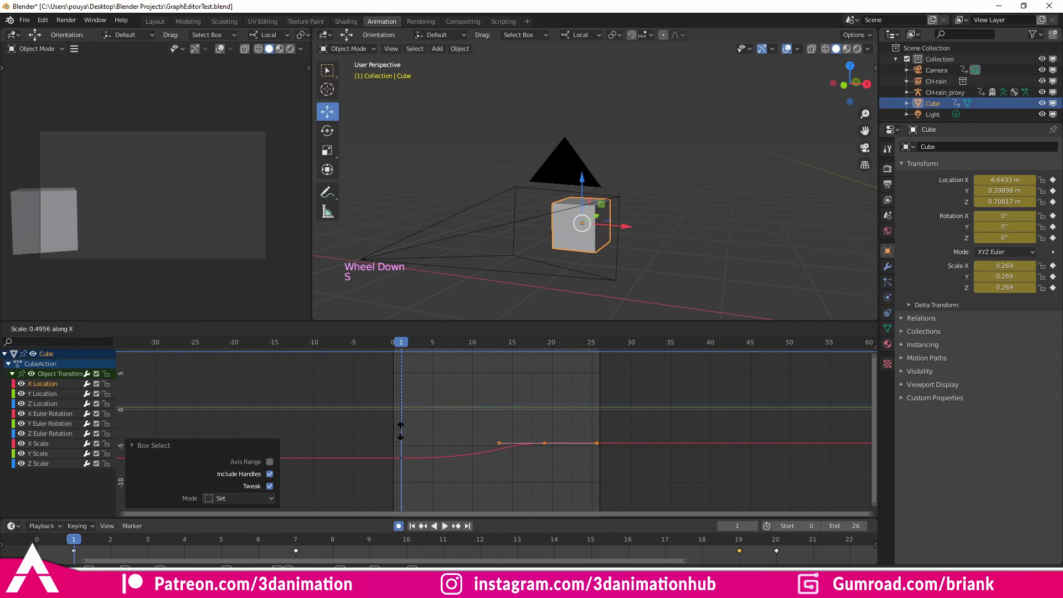
{"action": "left_click", "coordinate": [572, 462]}
{"action": "middle_click", "coordinate": [570, 453]}
{"action": "left_click", "coordinate": [512, 426]}
{"action": "left_click", "coordinate": [471, 427]}
{"action": "key", "text": "KP_Decimal"}
{"action": "double_click", "coordinate": [597, 462]}
{"action": "scroll", "scroll_direction": "down", "scroll_amount": 3}
{"action": "left_click", "coordinate": [463, 445]}
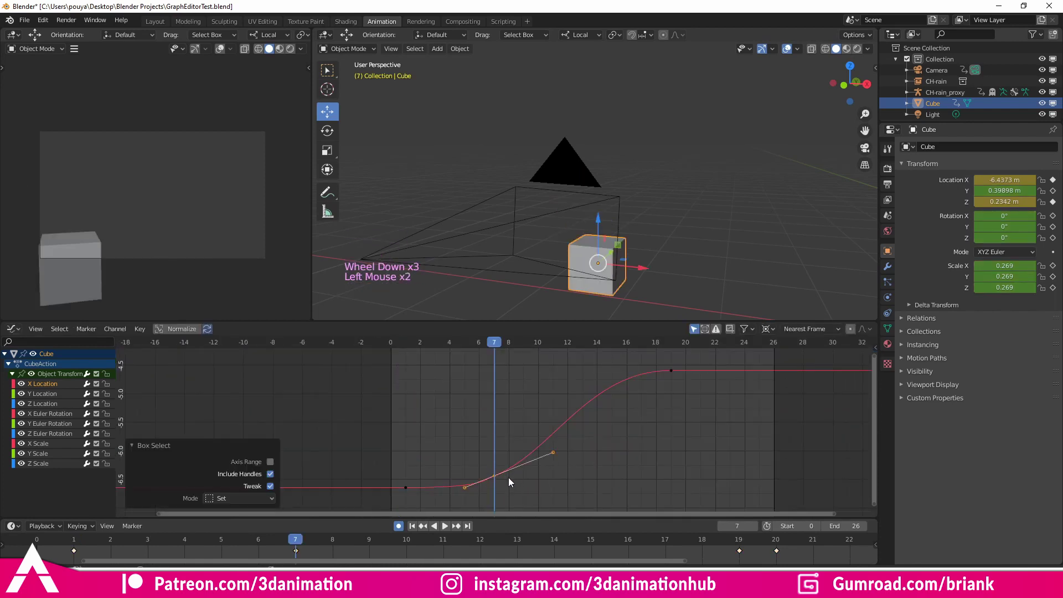
Flatten that keyframe's handles horizontally via the Shift+S snap menu
{"action": "key", "text": "shift+s"}
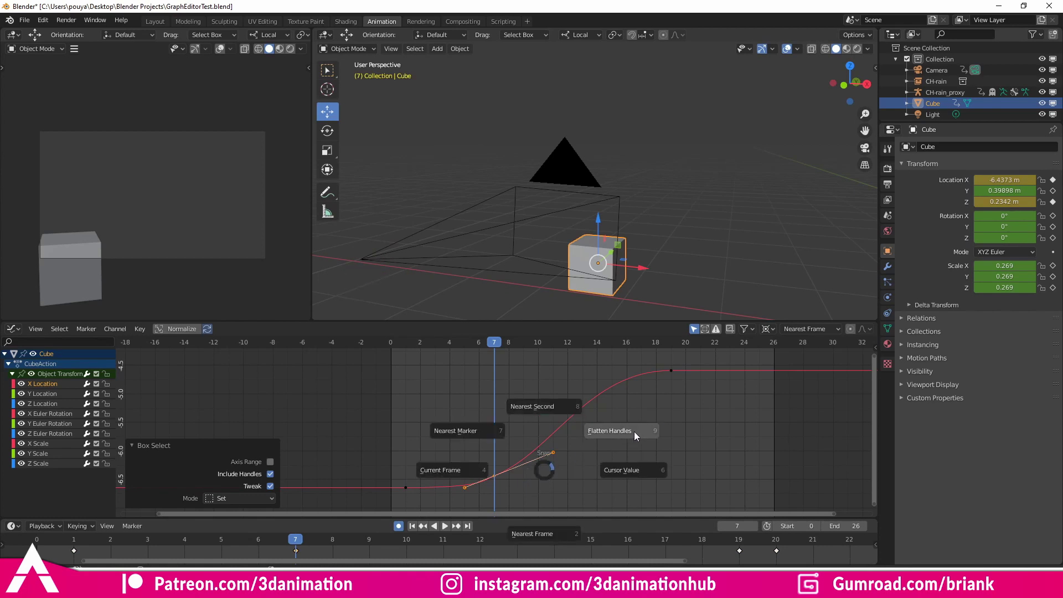
{"action": "left_click", "coordinate": [718, 409]}
{"action": "left_click", "coordinate": [464, 441]}
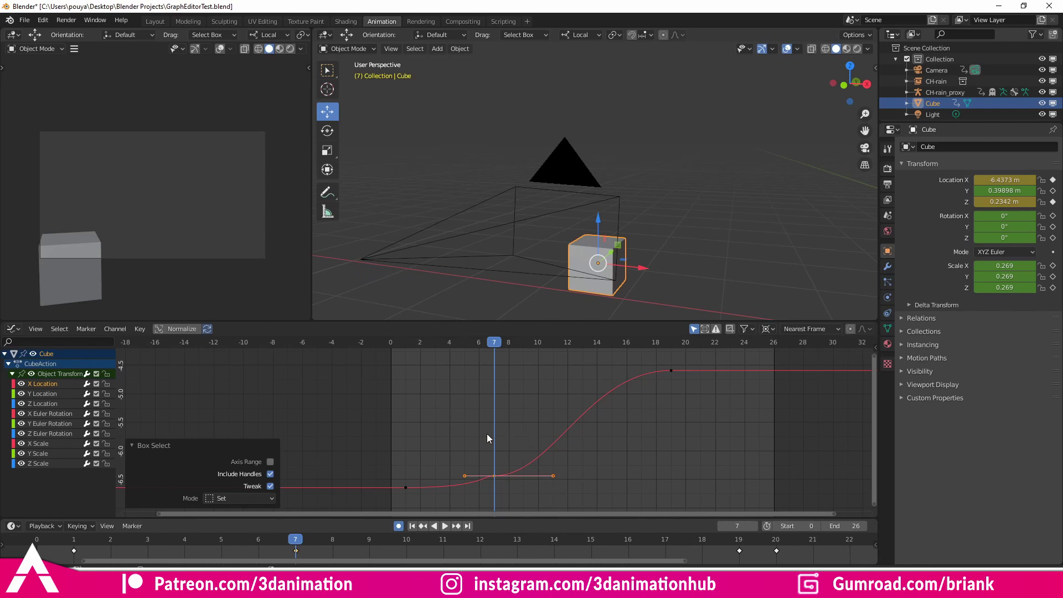
{"action": "left_click", "coordinate": [417, 419]}
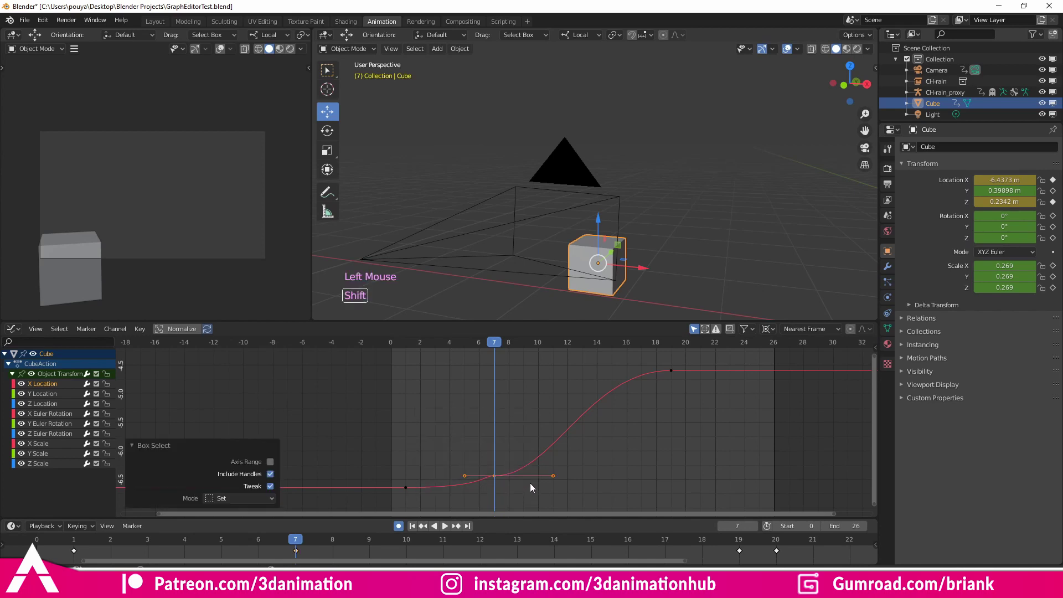
{"action": "key", "text": "shift+s"}
{"action": "key", "text": "shift+s"}
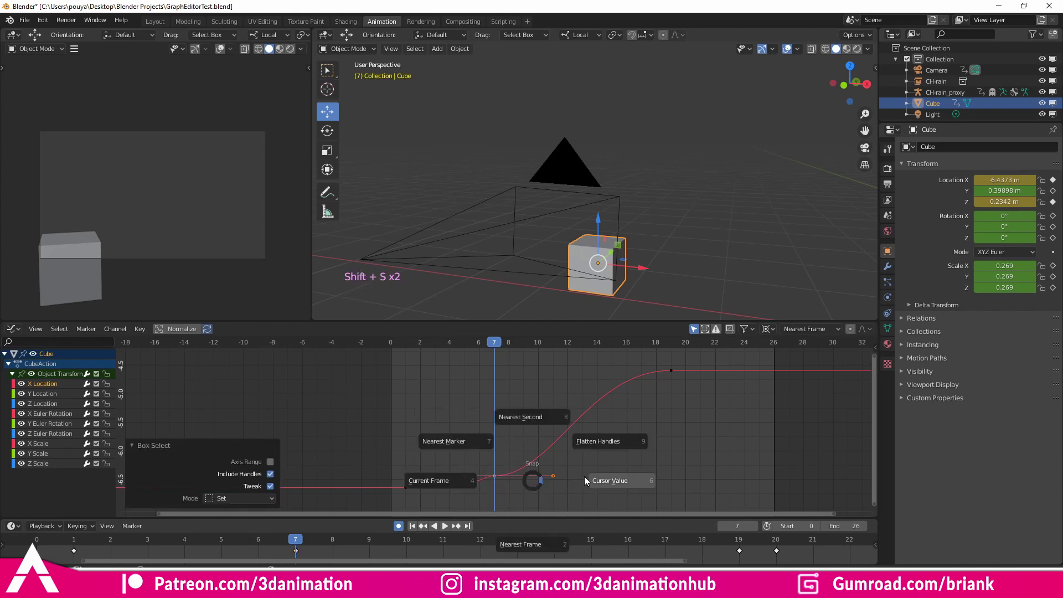
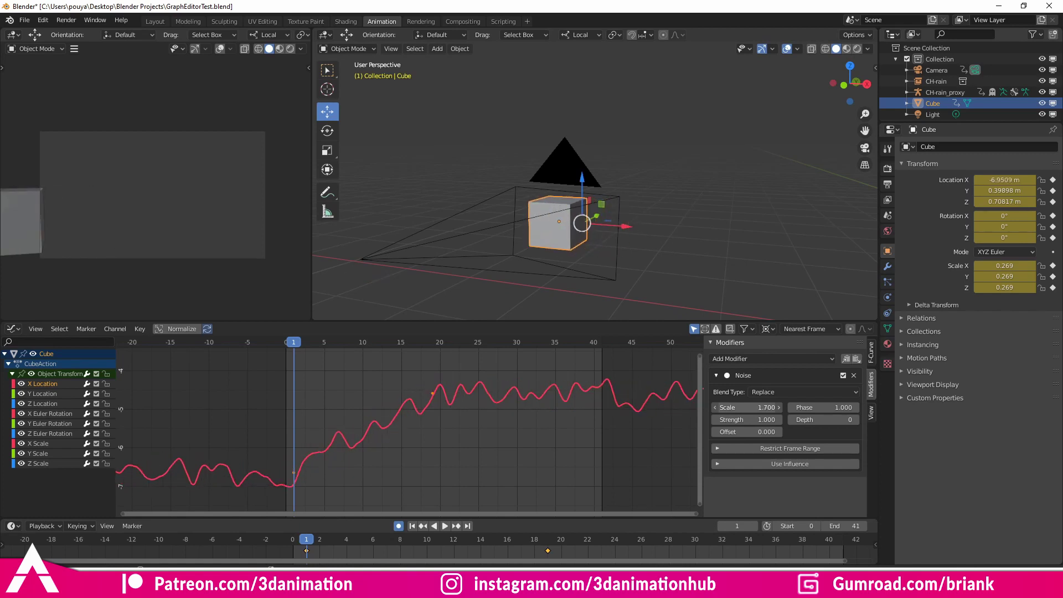
Play back the Noise-modified X Location to check the wiggle limited to frames 8–12
{"action": "key", "text": "space"}
{"action": "key", "text": "Left"}
{"action": "key", "text": "space"}
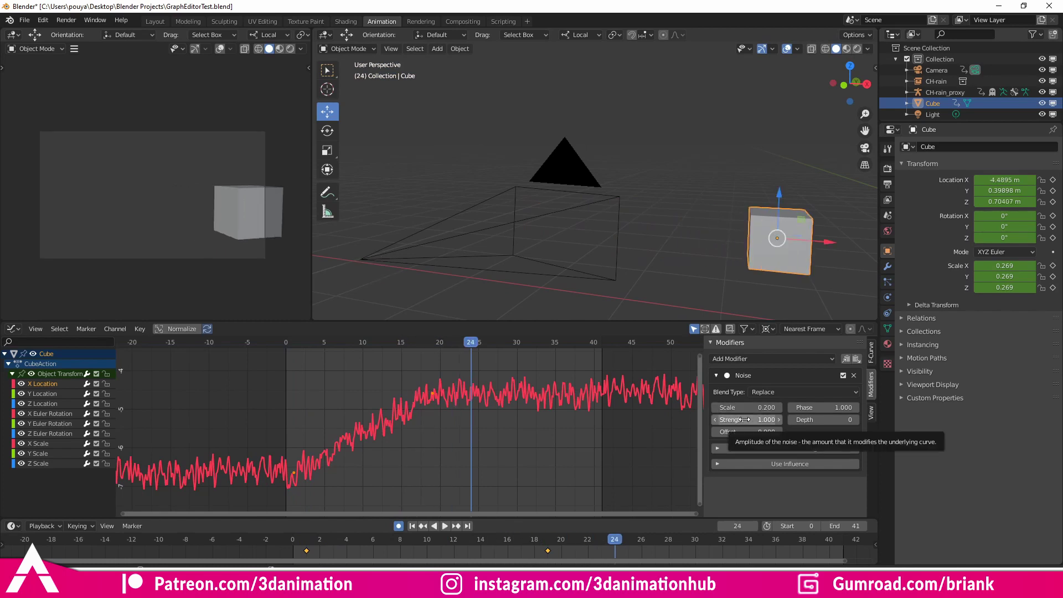
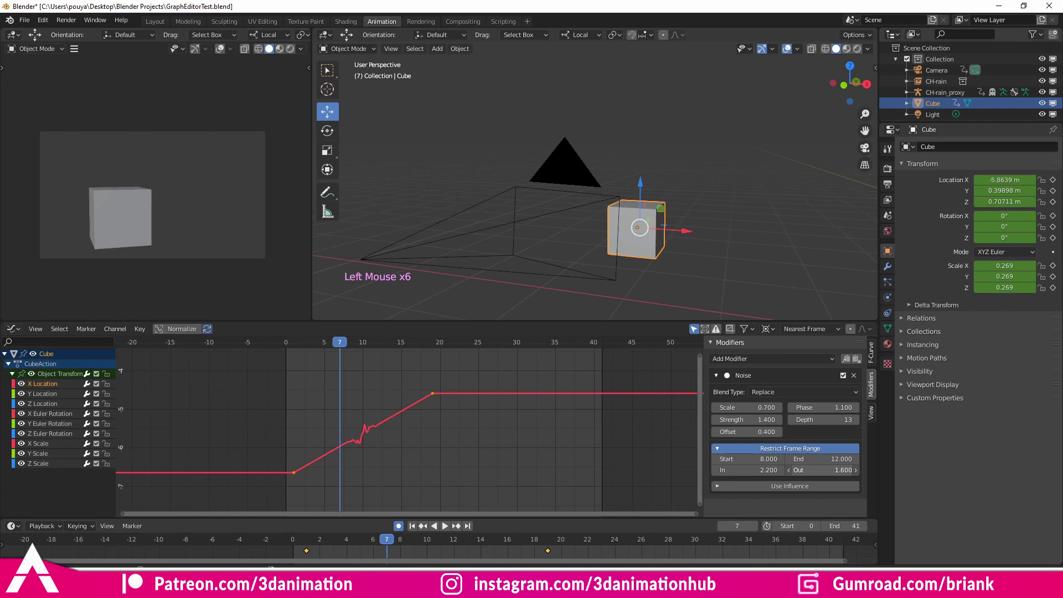
{"action": "key", "text": "space"}
{"action": "key", "text": "space"}
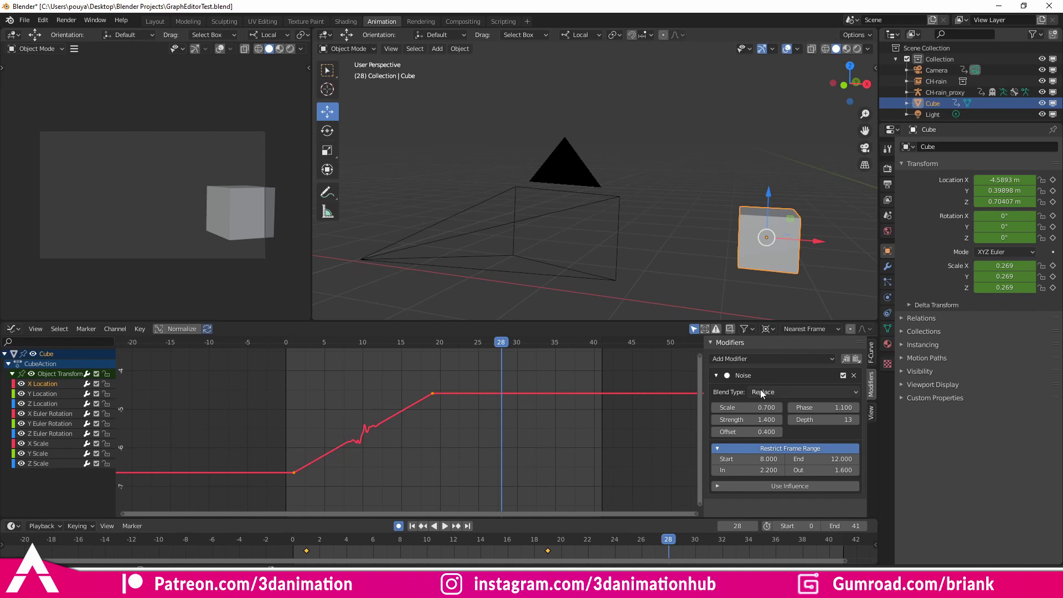
{"action": "left_click", "coordinate": [751, 360]}
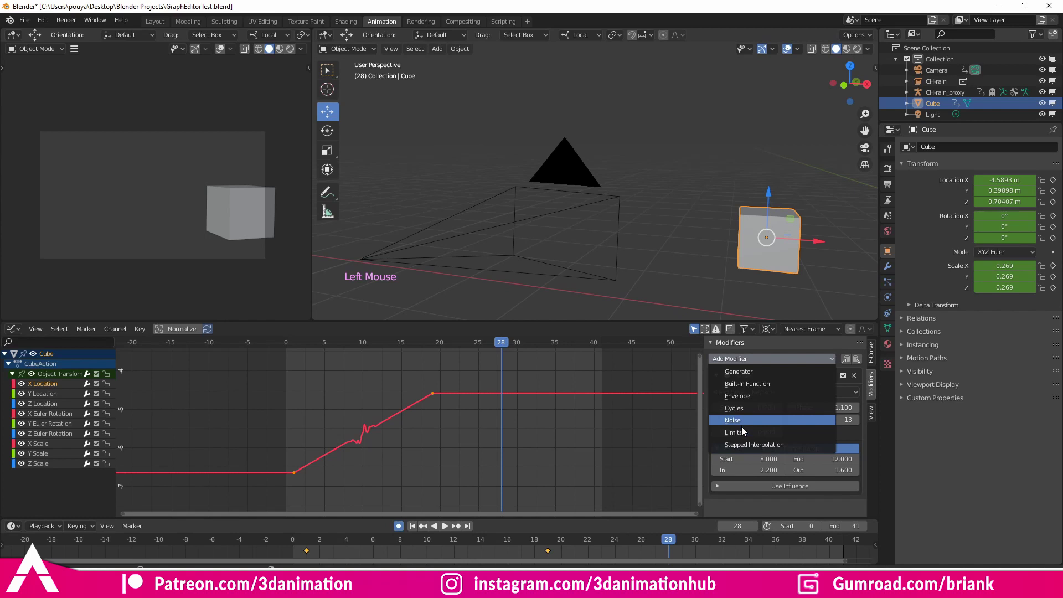